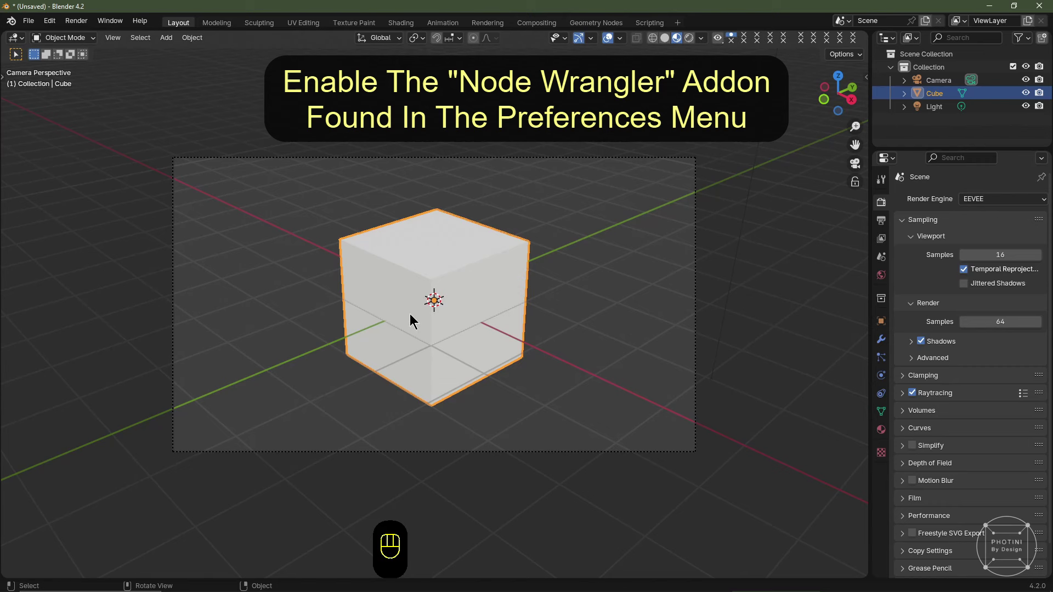
- Split the 3D Viewport horizontally into two stacked views of the scene
click(439, 289)
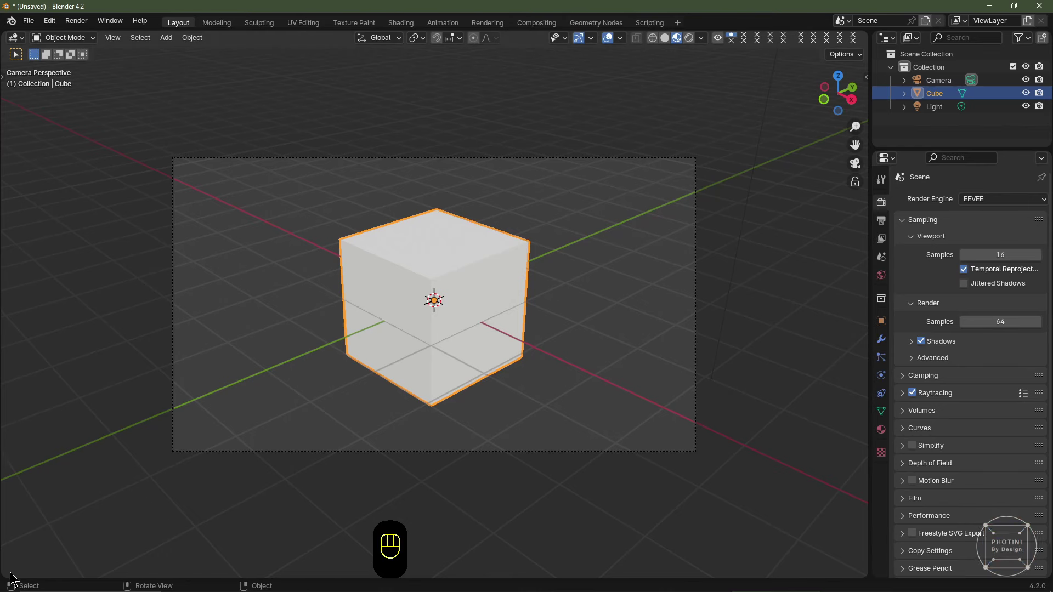
click(435, 296)
- Make the lower area a Geometry Node Editor and create a new GeometryNodes tree on the Cube
click(435, 160)
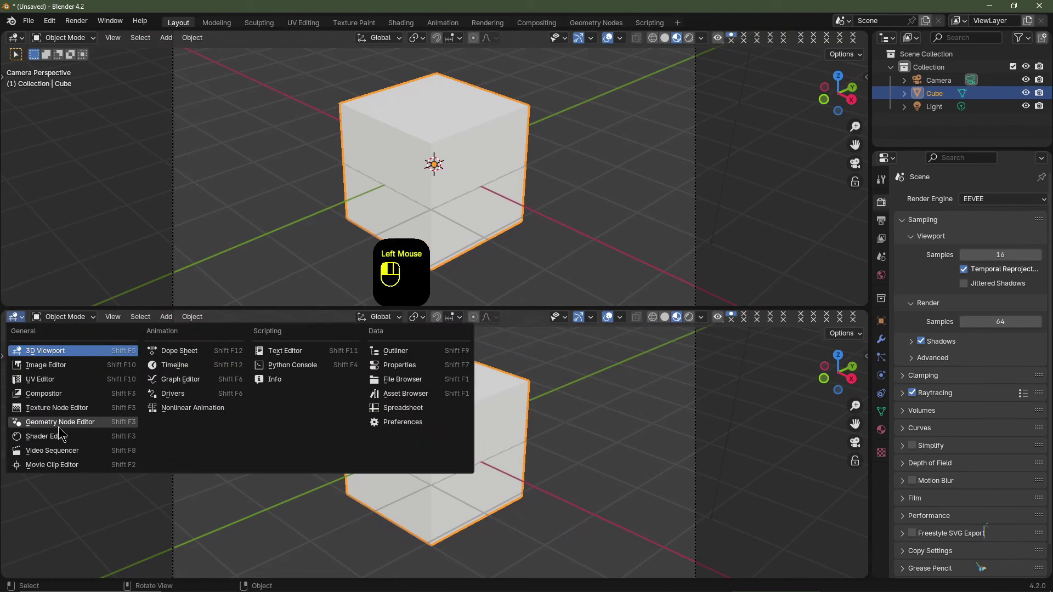
click(435, 161)
key(n)
middle_click(435, 160)
scroll(up, 3)
middle_click(435, 160)
click(435, 161)
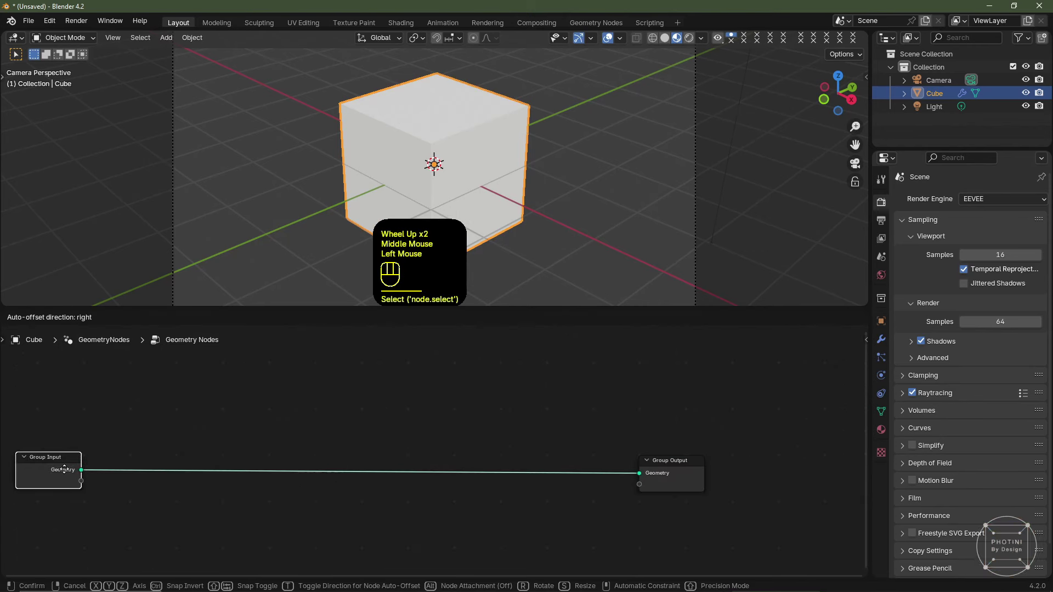
right_click(435, 160)
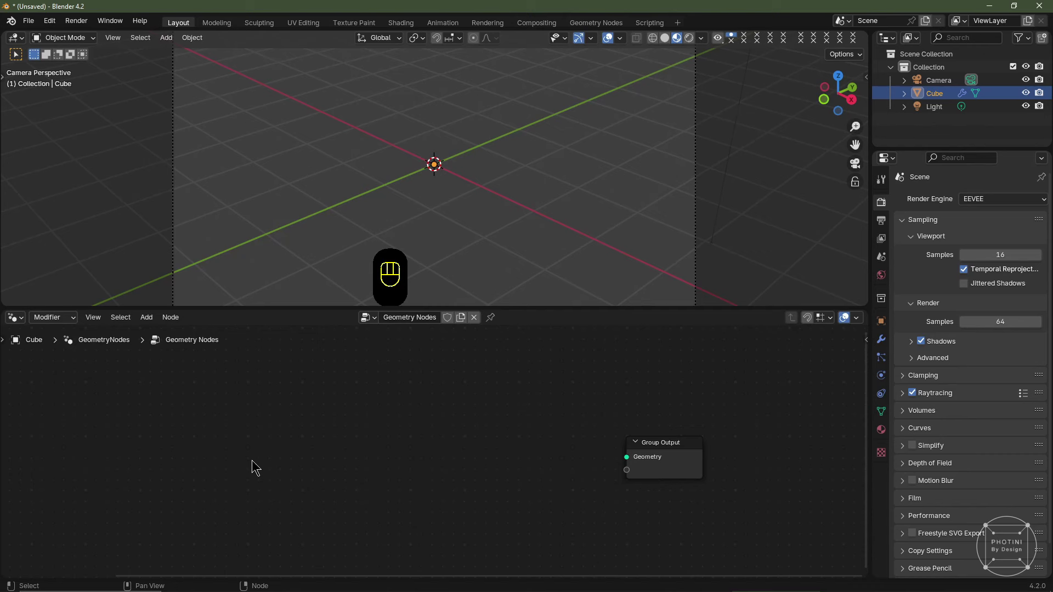
- Add a Grid node with 128 vertices per side feeding the Group Output Geometry
key(shift+a)
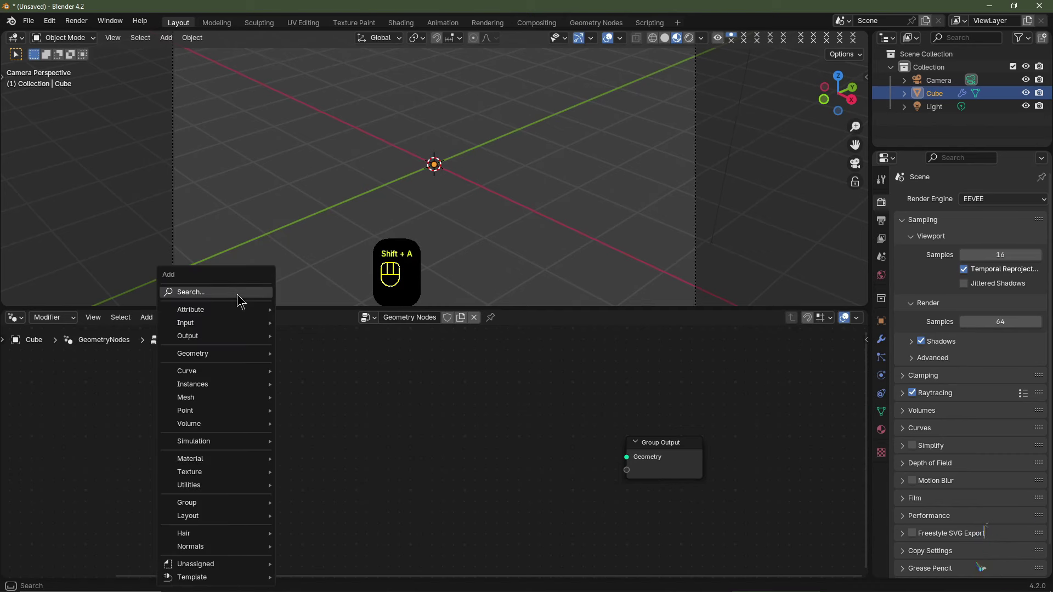
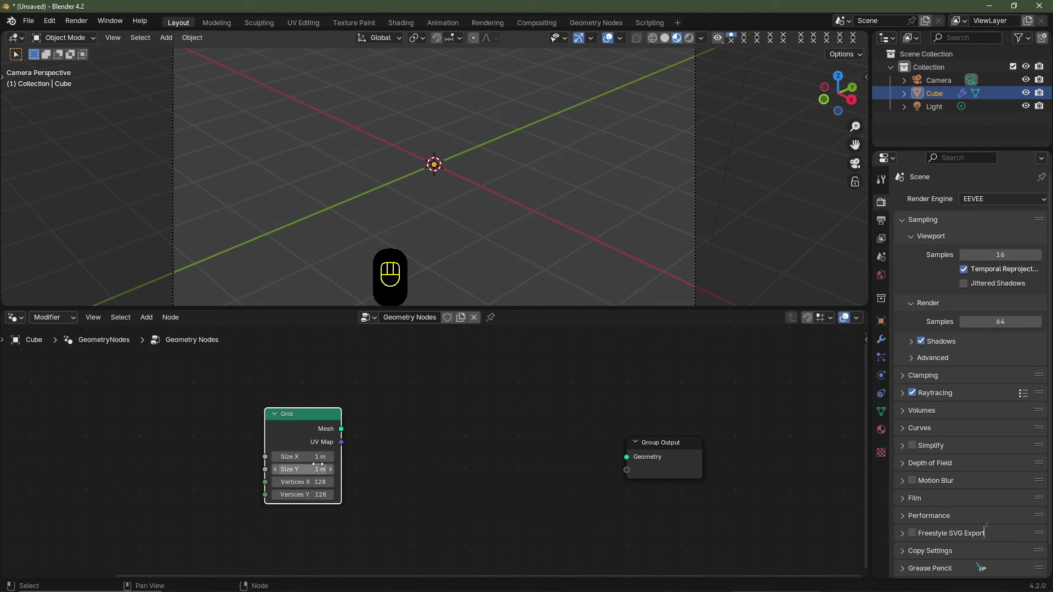
drag(341, 432, 518, 439)
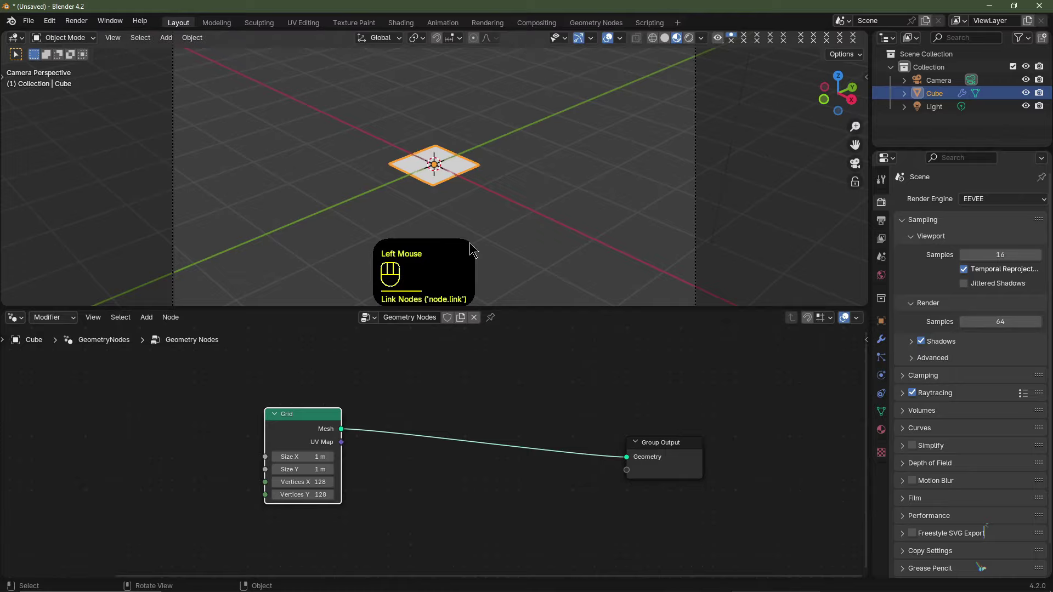
scroll(up, 3)
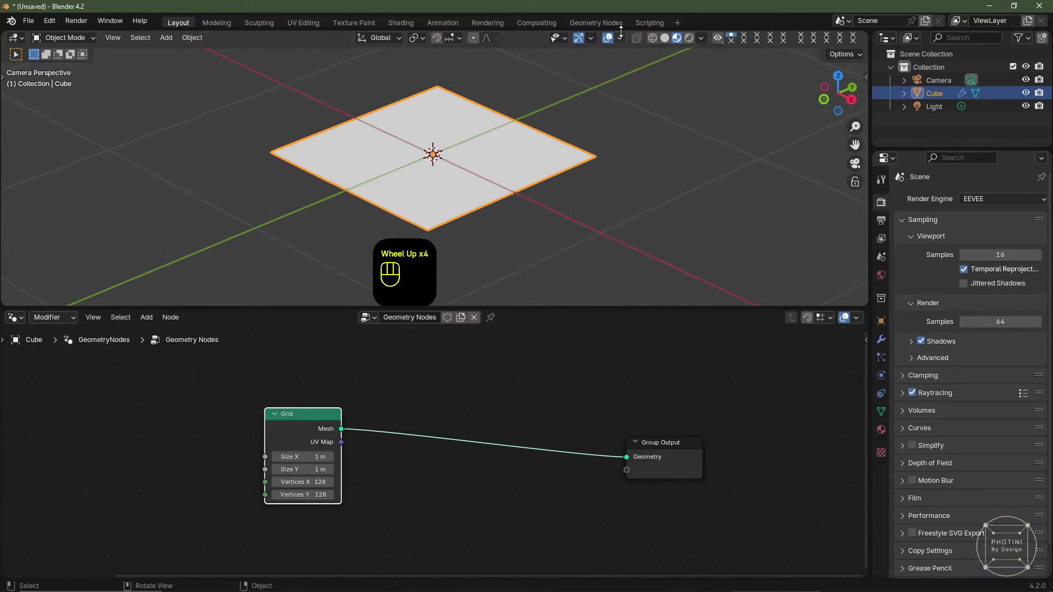
drag(623, 43, 454, 172)
middle_click(454, 172)
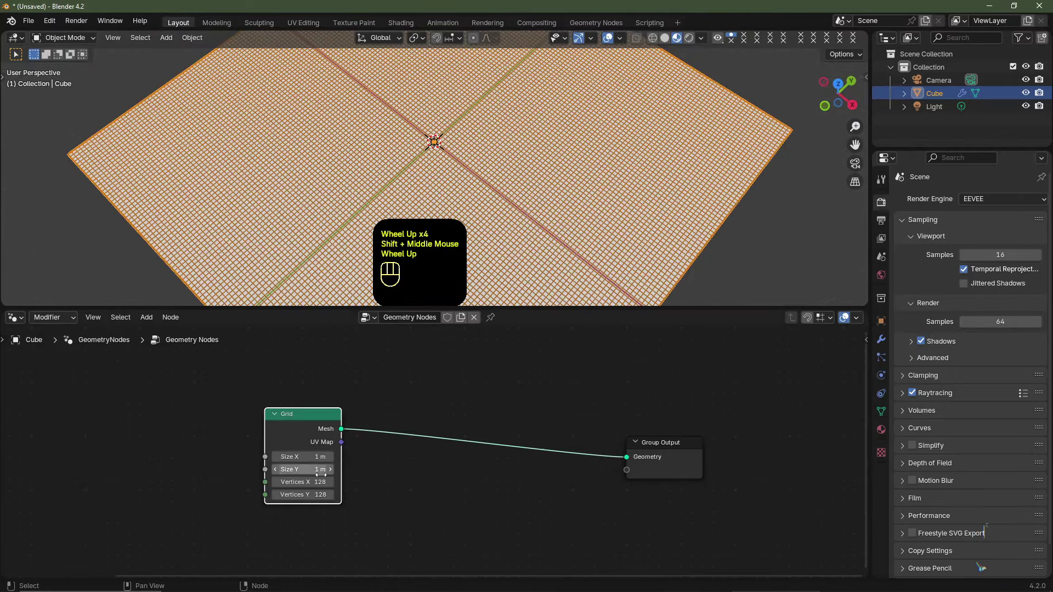
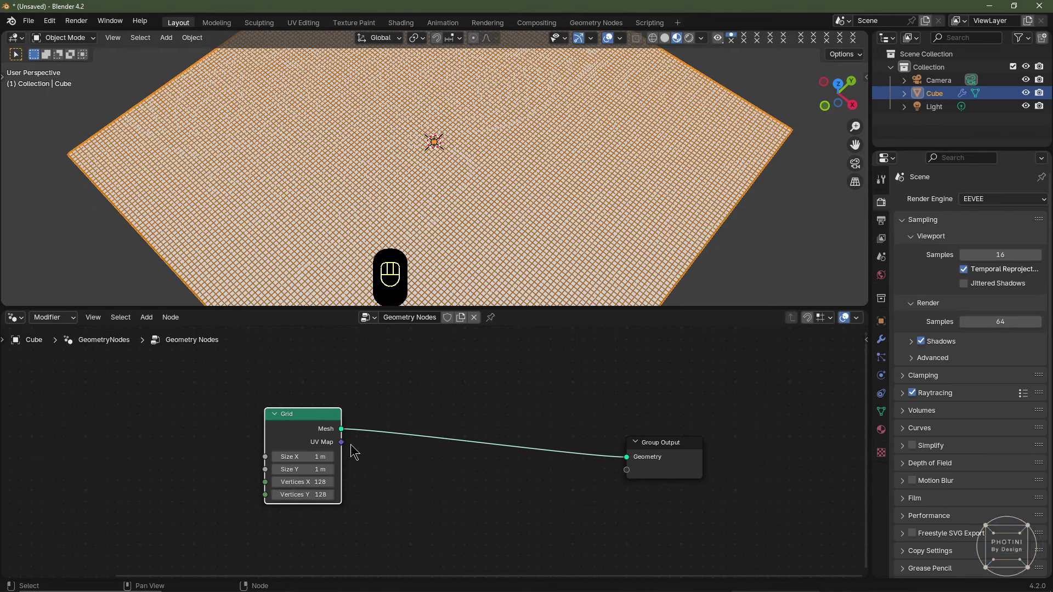
drag(621, 47, 487, 228)
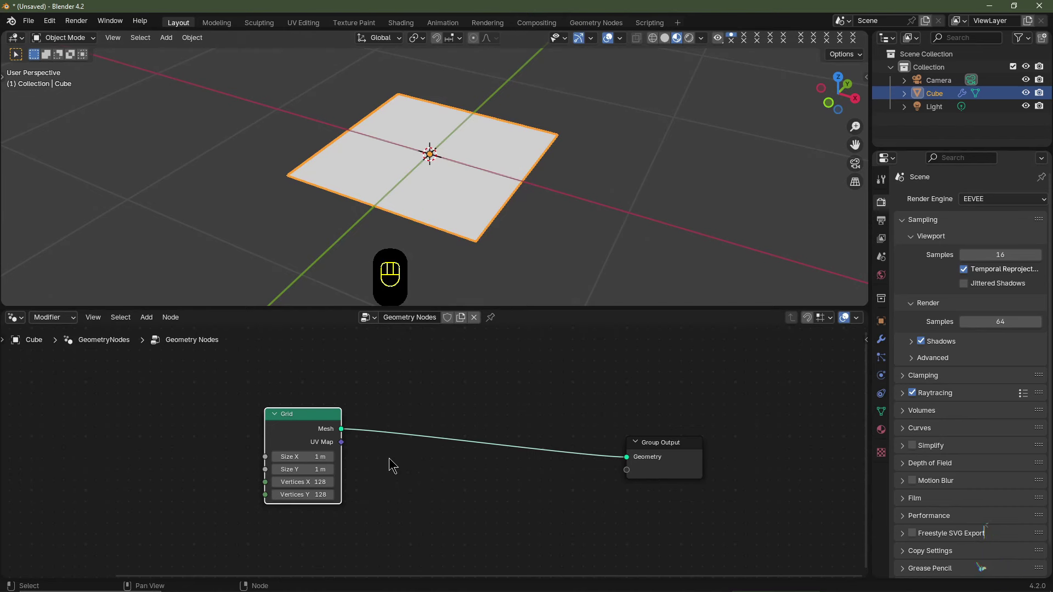
- Insert a Set Shade Smooth node between the Grid and the Group Output
key(shift+a)
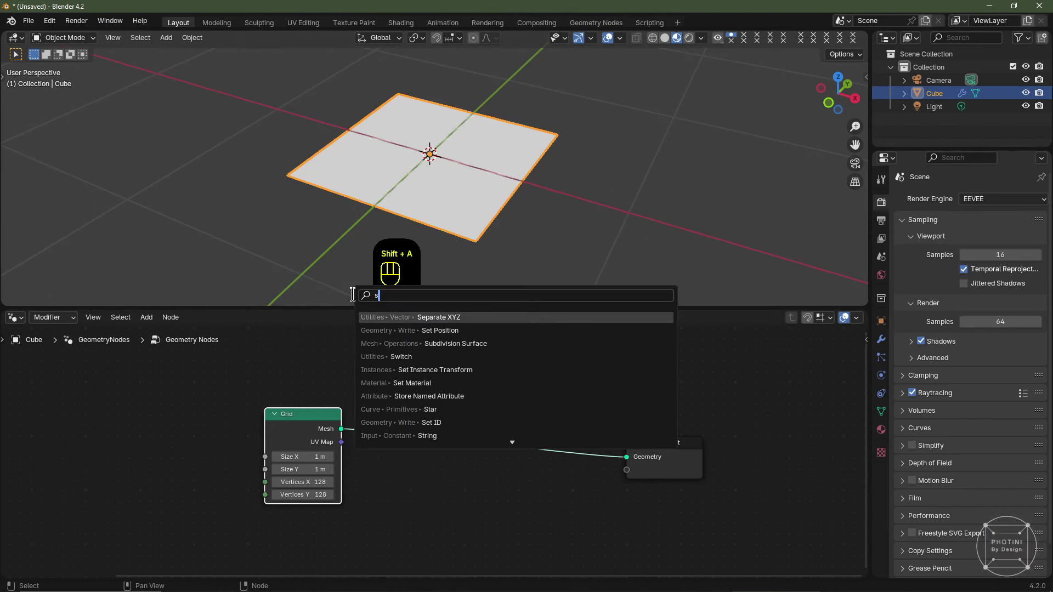
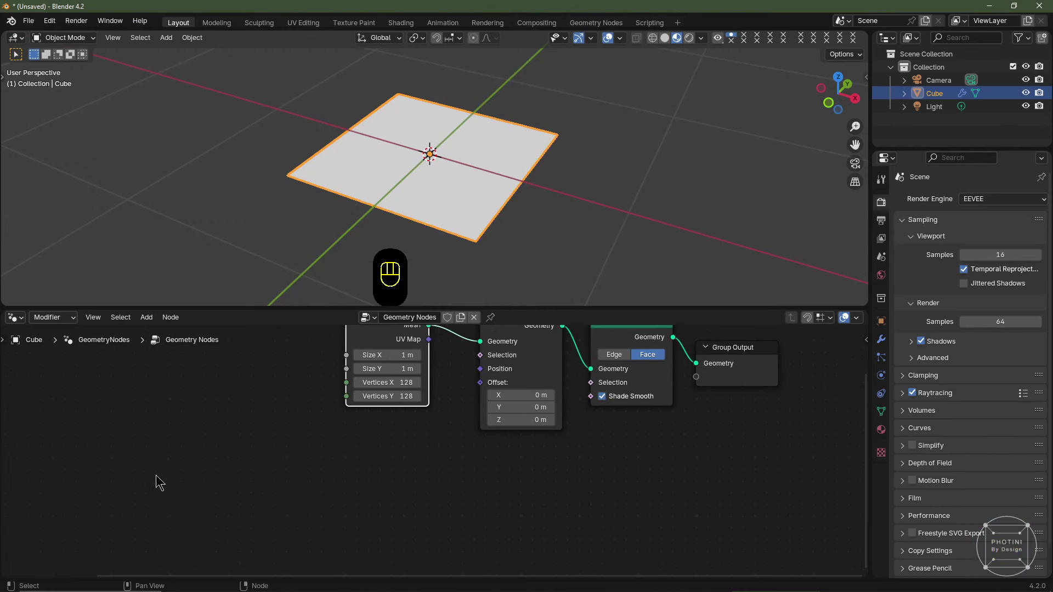
- Add a Noise Texture node set to 4D Multifractal below the grid chain
key(shift+a)
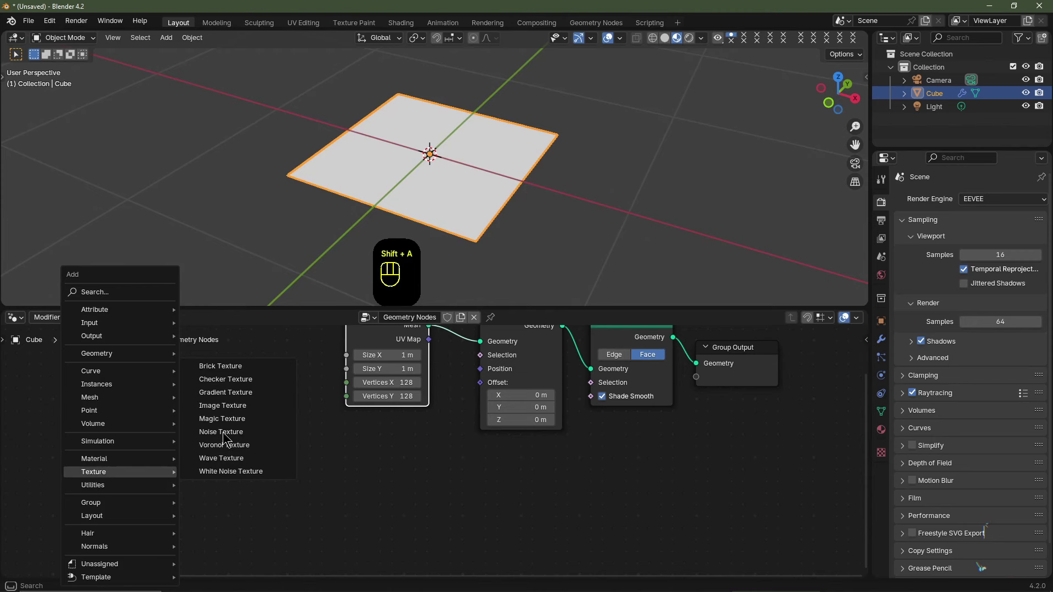
middle_click(203, 468)
drag(194, 466, 185, 536)
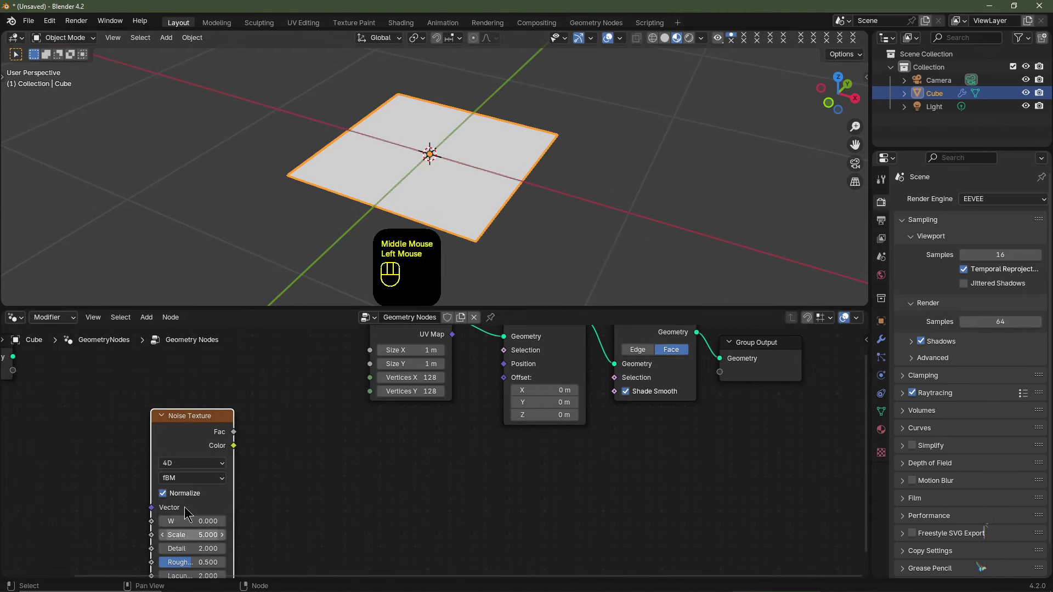
drag(207, 482, 207, 512)
scroll(up, 3)
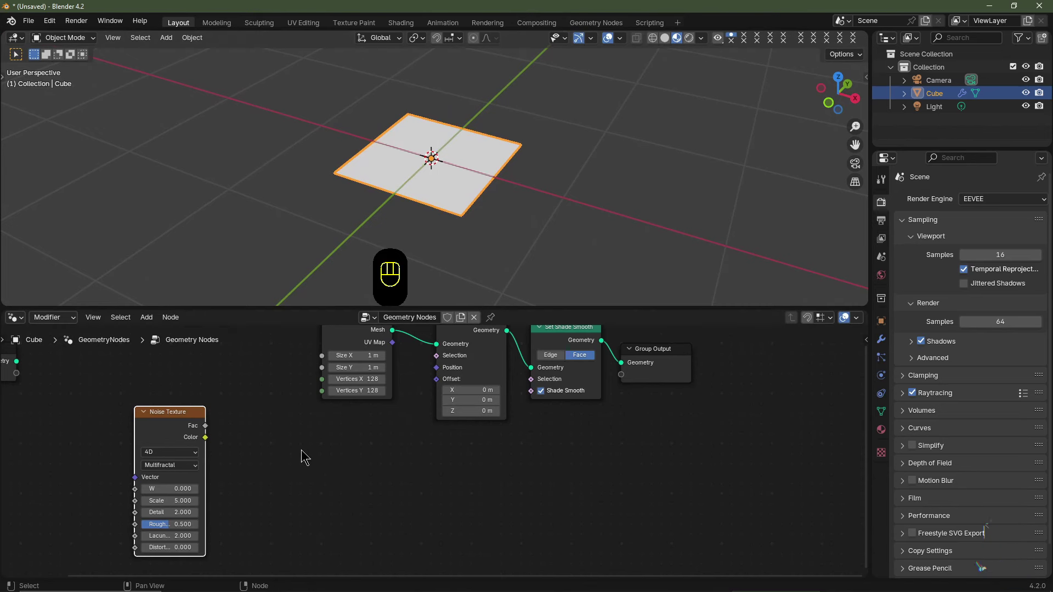
- Add a Combine XYZ node taking the Noise Texture Fac into its Z input
key(shift+a)
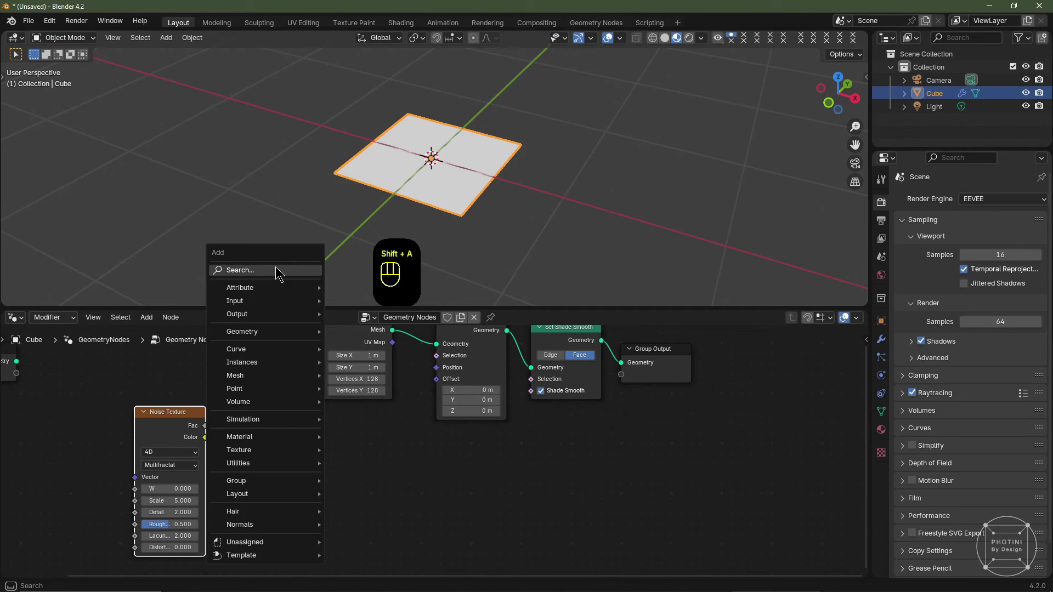
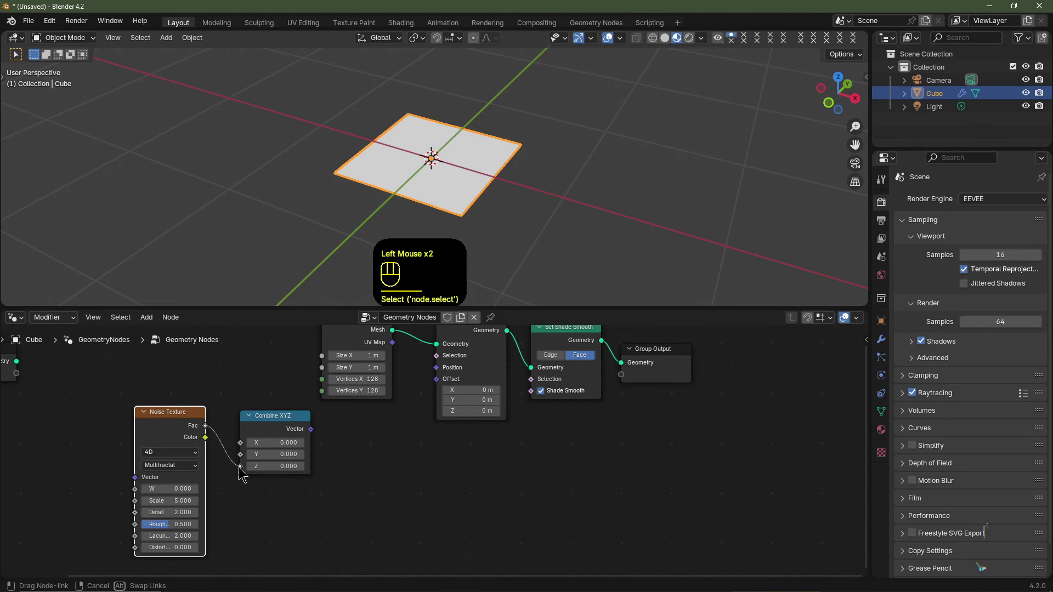
middle_click(360, 435)
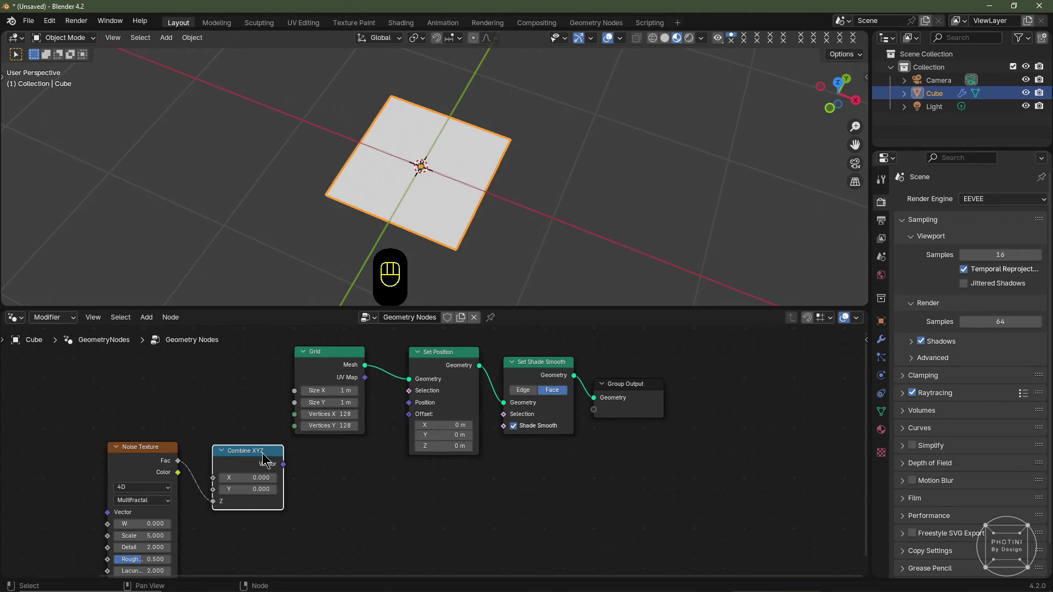
drag(287, 470, 381, 433)
scroll(down, 3)
scroll(up, 3)
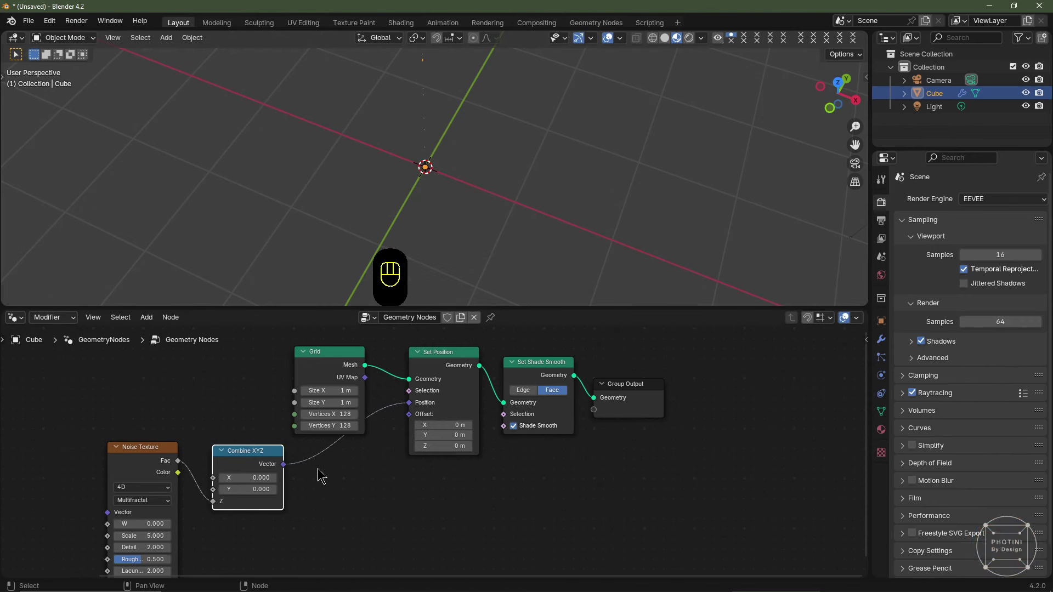
key(ctrl+z)
click(303, 449)
right_click(303, 448)
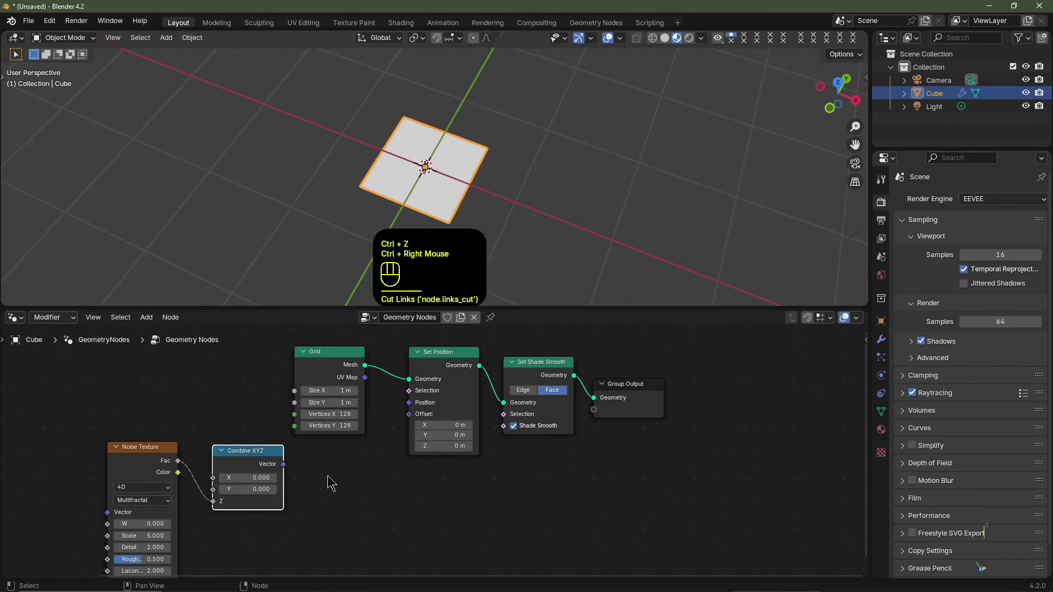
scroll(down, 3)
click(349, 469)
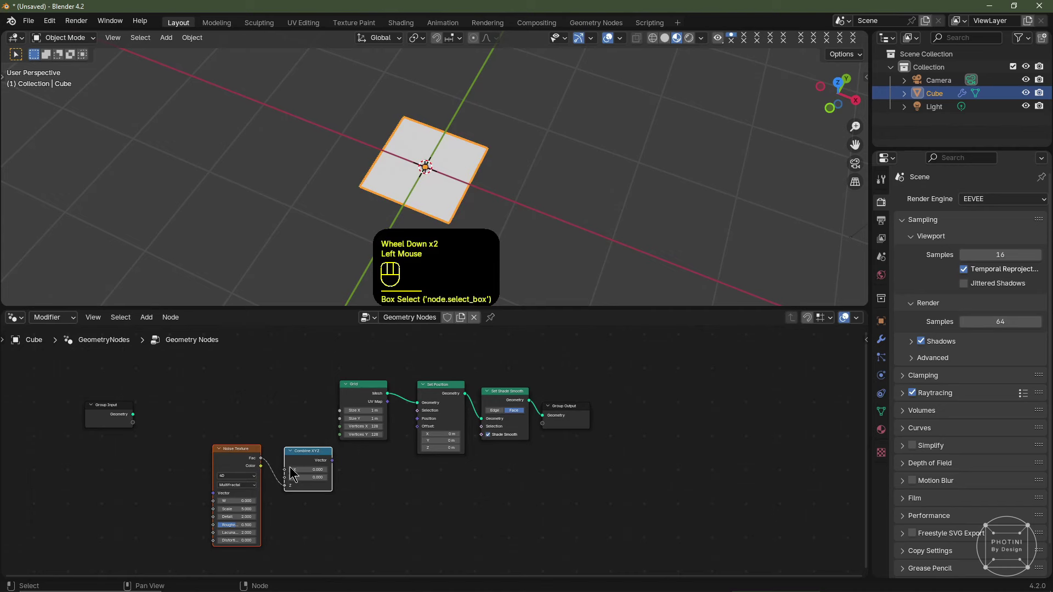
- Add a Position input node and a Vector Math Add node near the Combine XYZ
key(g)
click(267, 511)
key(shift+a)
key(shift+a)
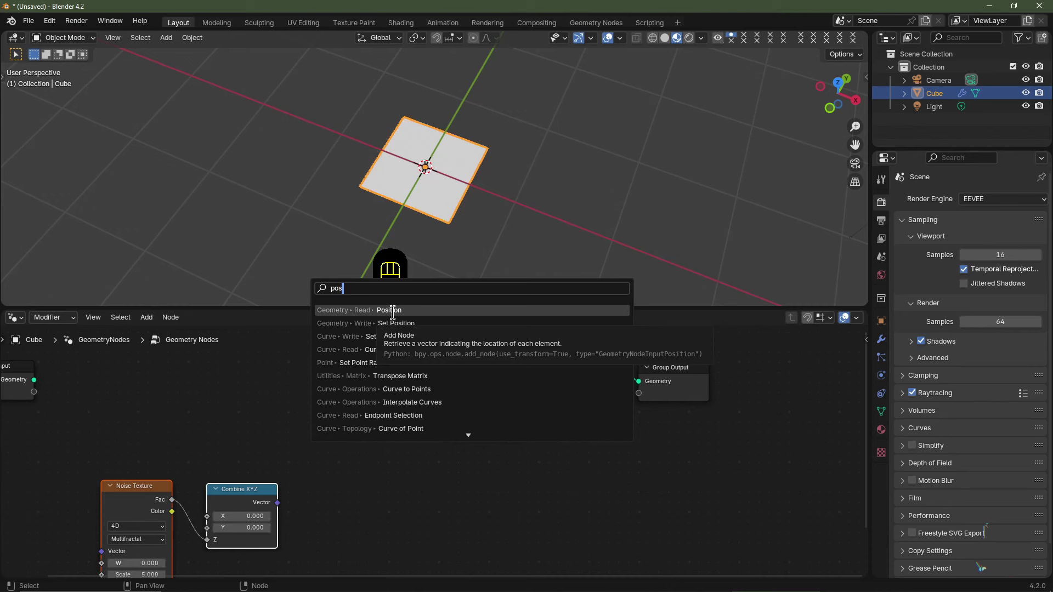
click(355, 467)
key(shift+a)
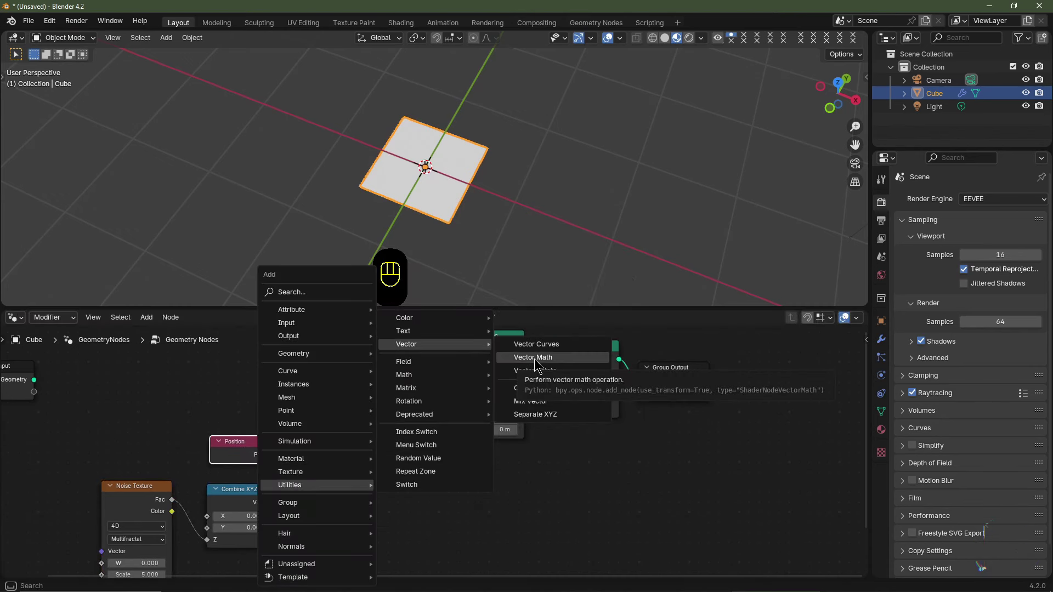
key(BackSpace)
click(340, 429)
key(shift+a)
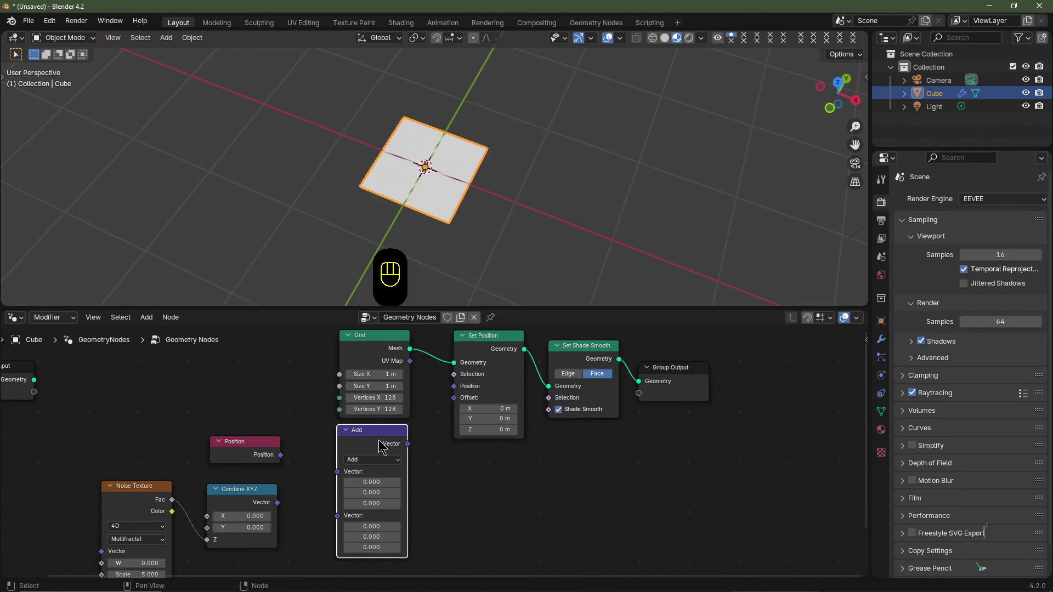
click(313, 458)
right_click(313, 459)
- Wire Position and the Combine XYZ vector into the Add node so the noise offsets the grid
drag(278, 457, 330, 469)
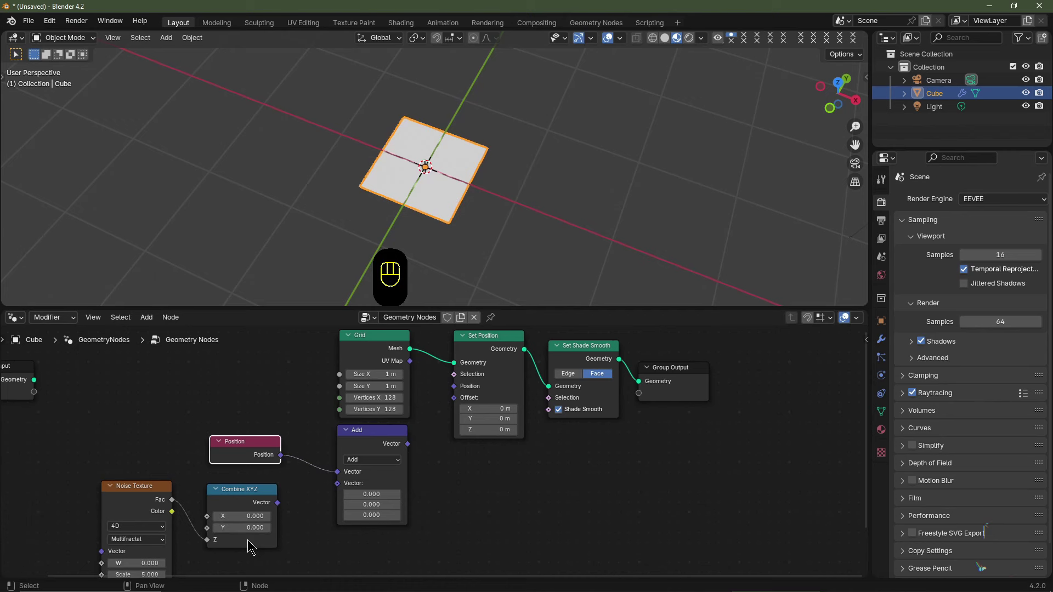
drag(287, 508, 329, 497)
drag(414, 453, 436, 417)
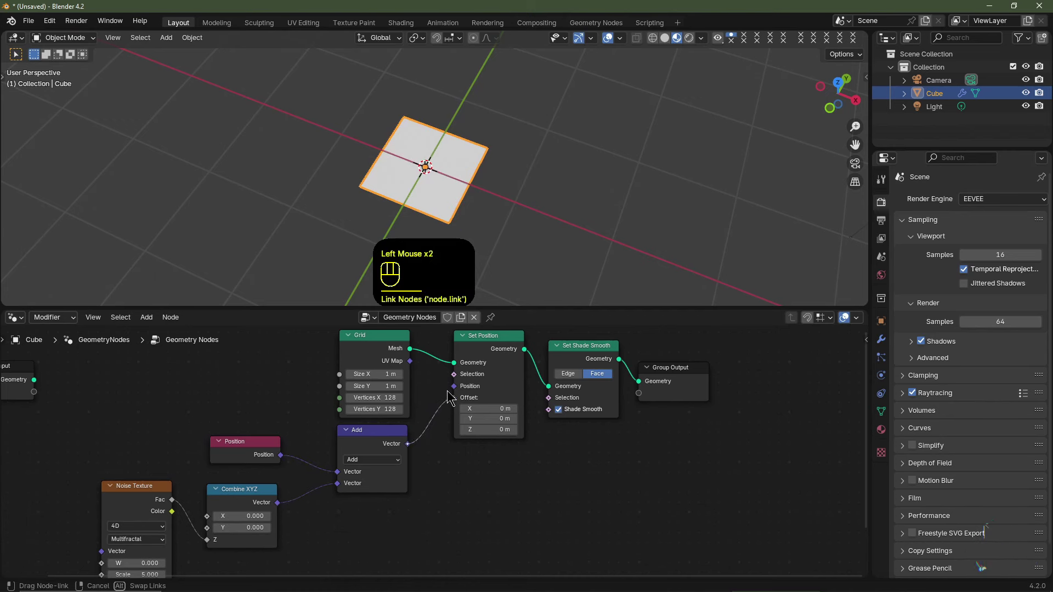
middle_click(445, 188)
scroll(down, 3)
click(359, 461)
scroll(down, 3)
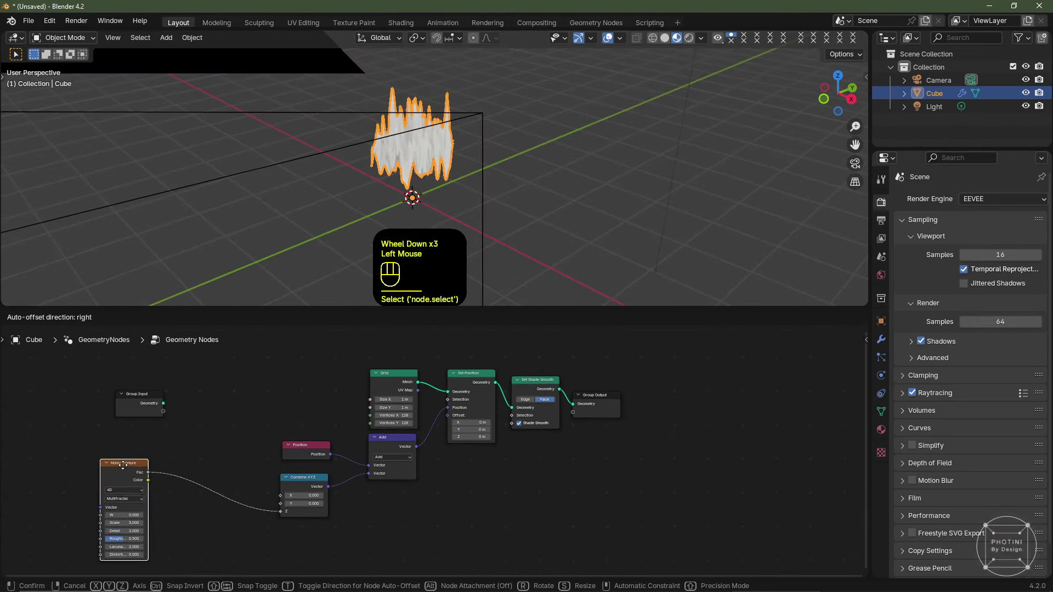
click(296, 482)
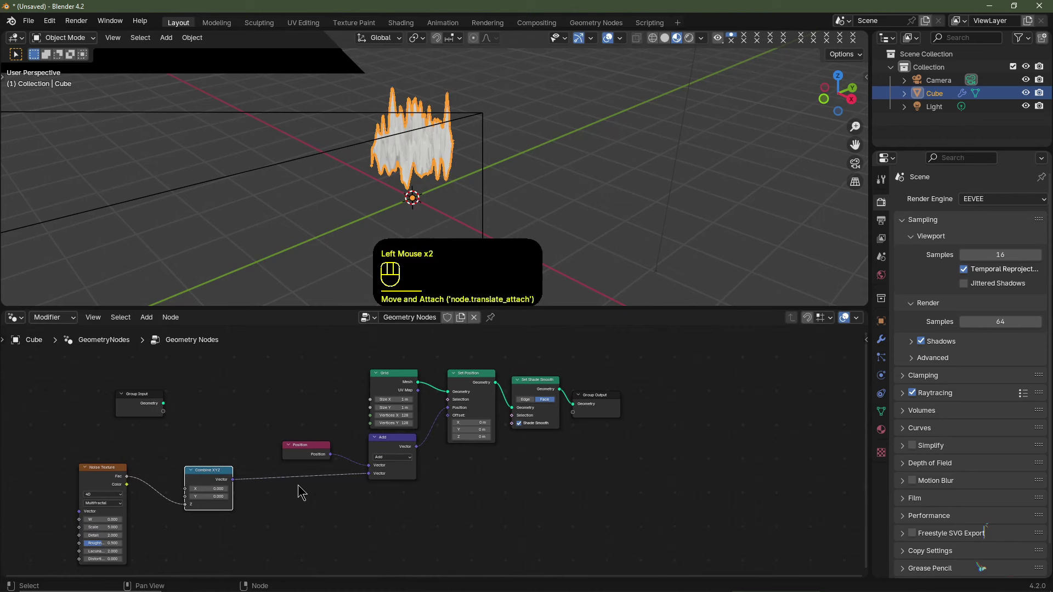
click(438, 479)
scroll(up, 3)
click(383, 439)
- Duplicate a Vector Math node onto the Combine XYZ link as a Scale of 0.025
key(shift+d)
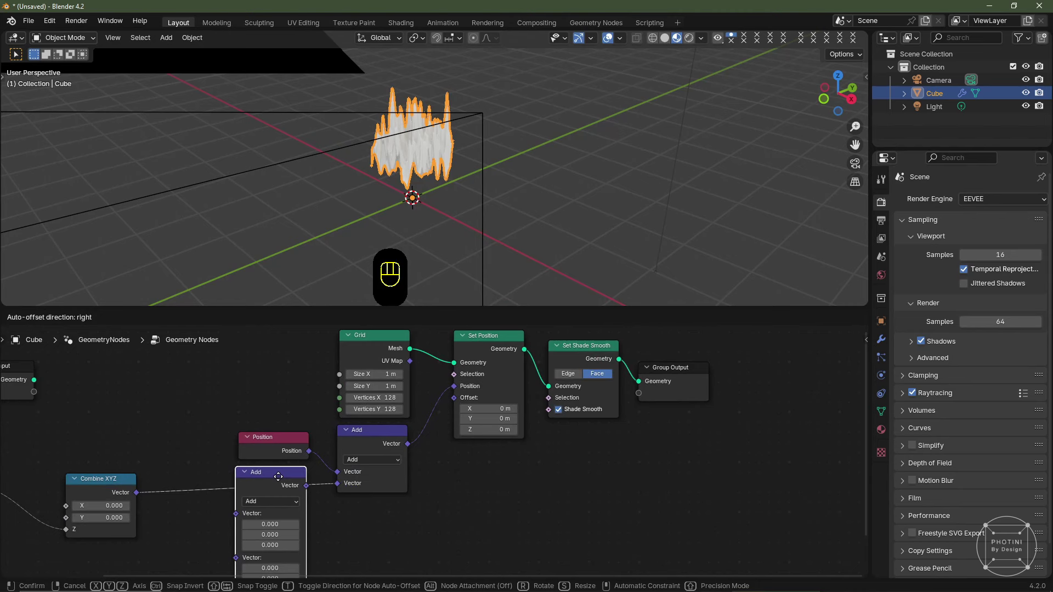
click(280, 481)
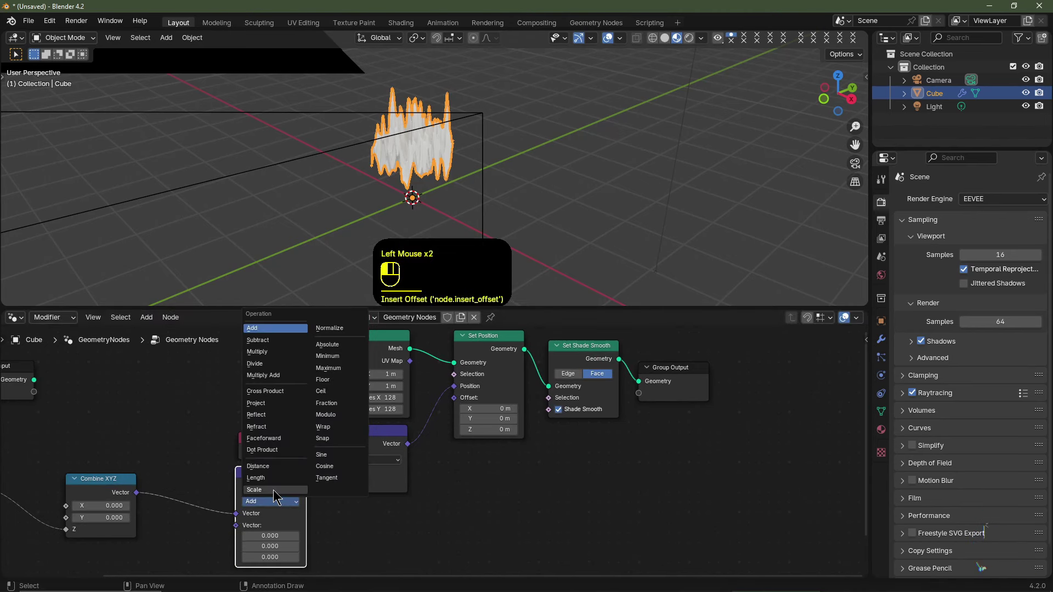
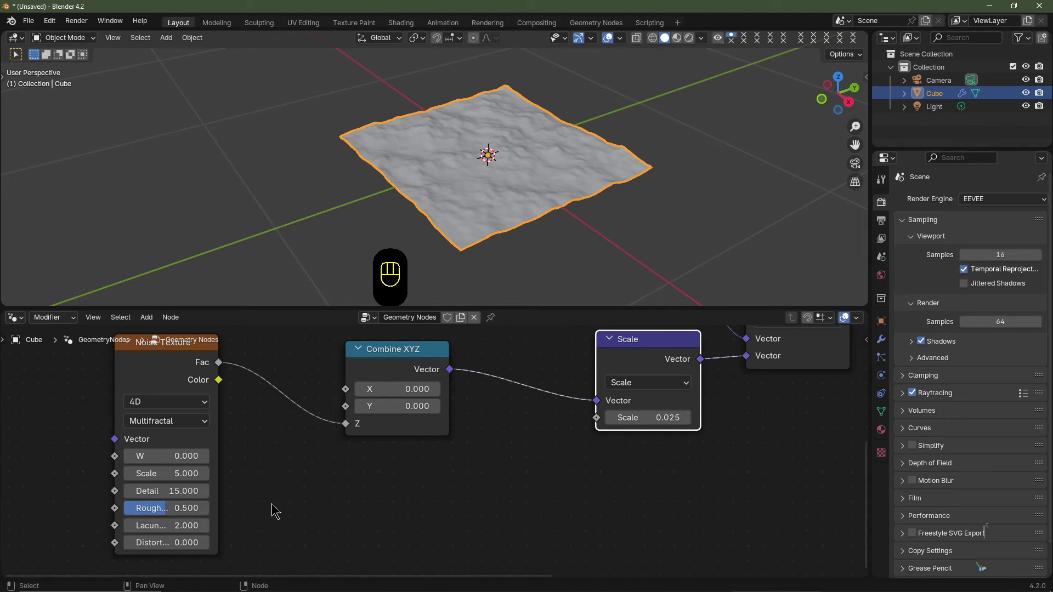
- Move the Noise Texture node further left, leaving space before the Scale node
middle_click(445, 421)
scroll(down, 3)
click(449, 410)
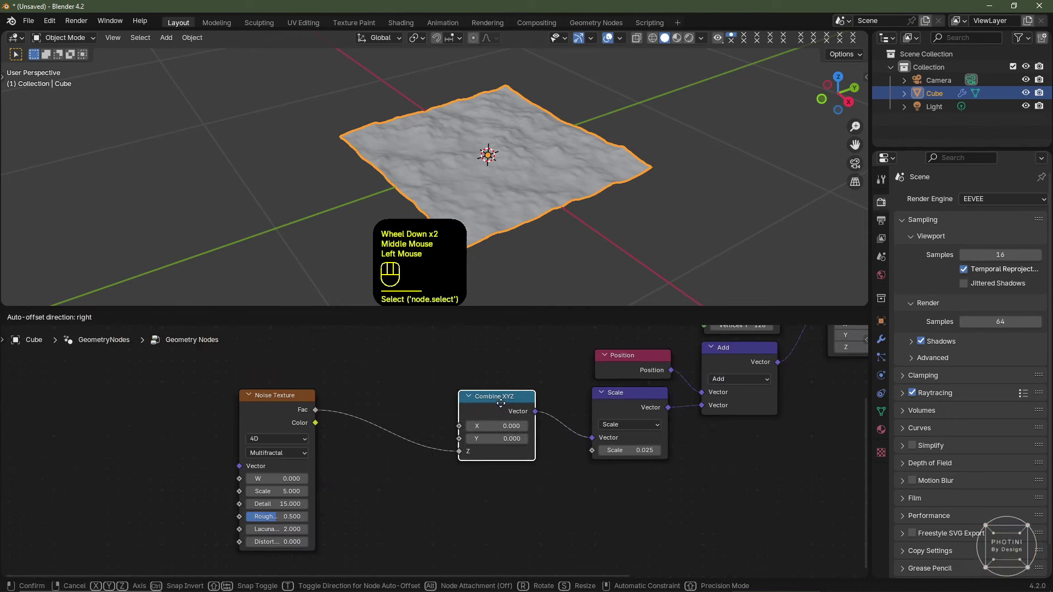
click(289, 412)
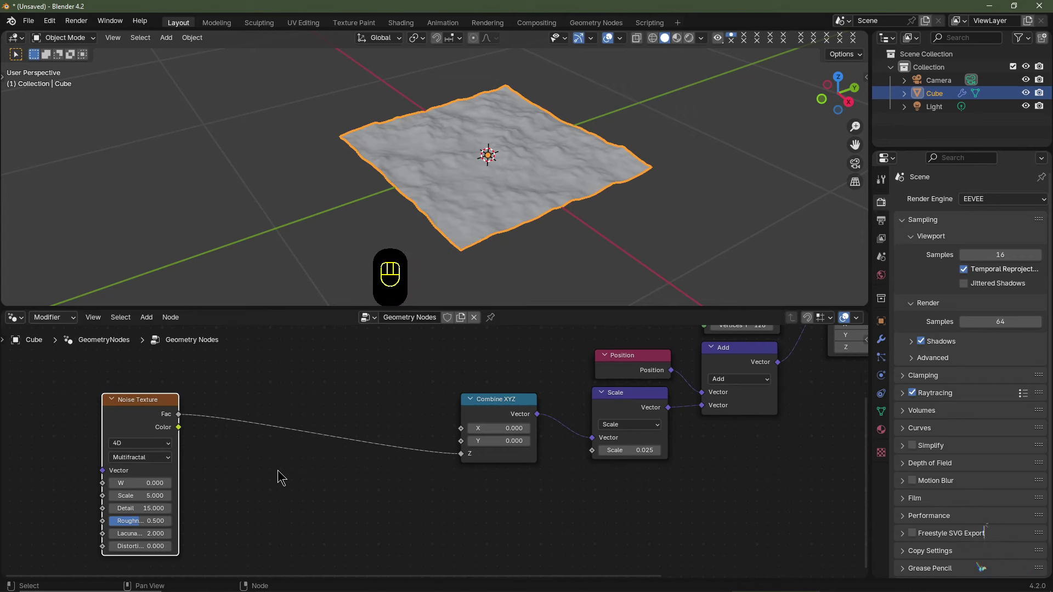
- Drop an RGB Curves node onto the Noise Fac link and bend its curve into an S-shape for jagged peaks
key(shift+a)
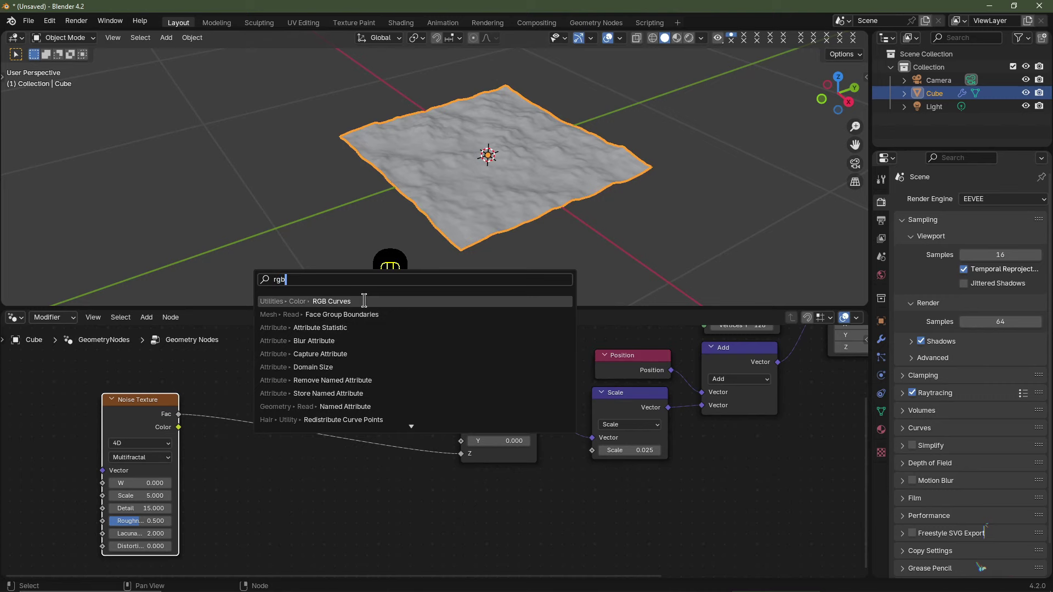
click(259, 379)
middle_click(374, 489)
scroll(down, 3)
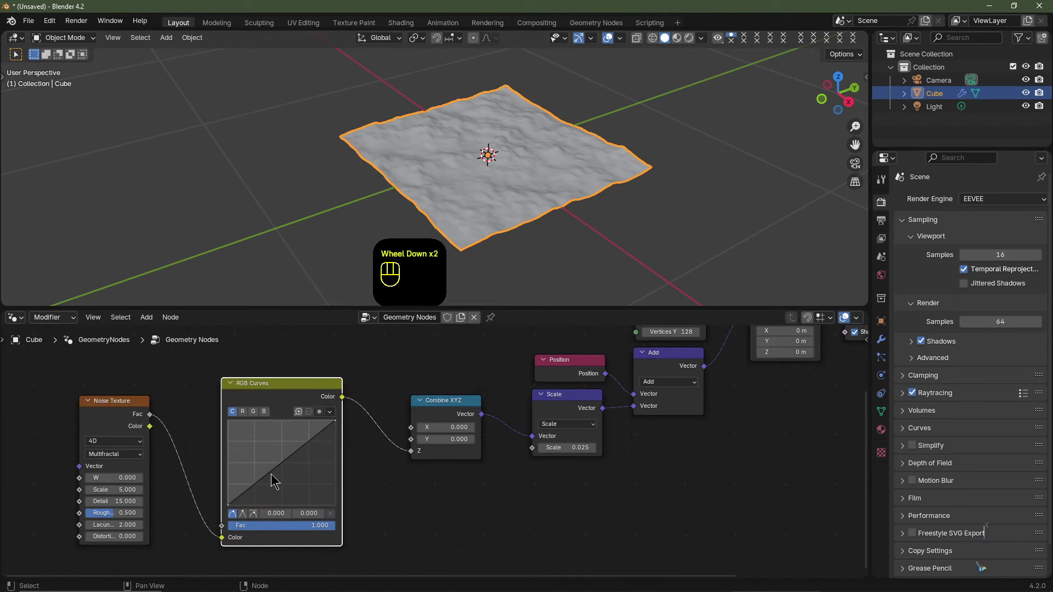
scroll(up, 3)
drag(256, 483, 244, 469)
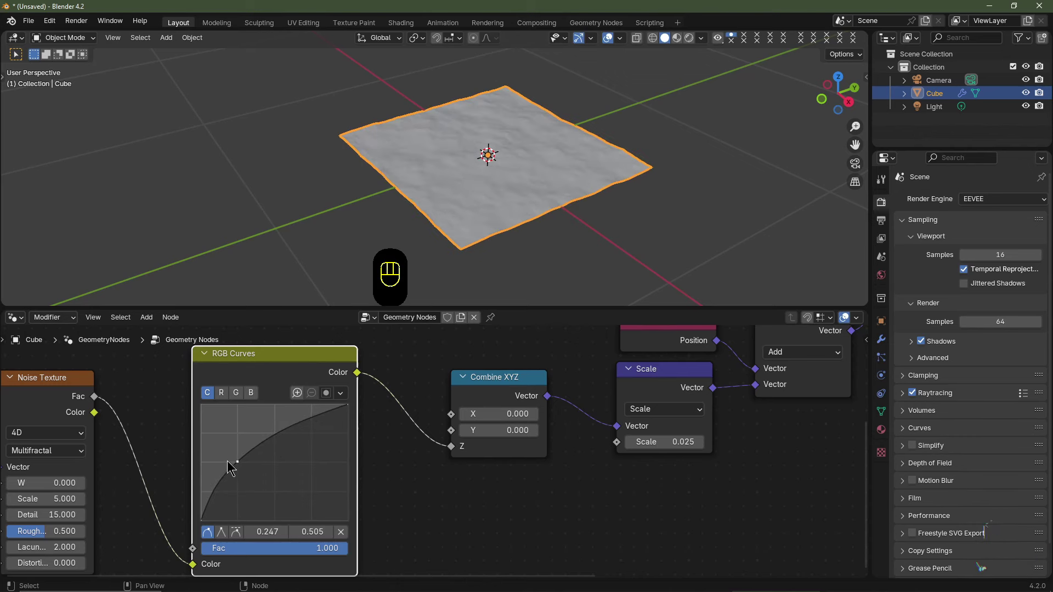
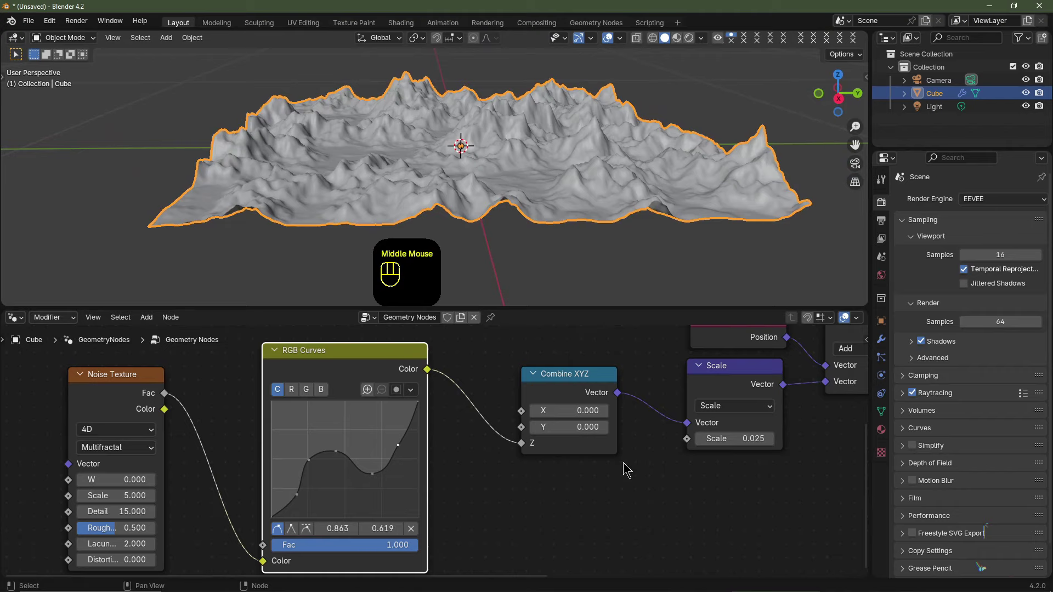
scroll(up, 3)
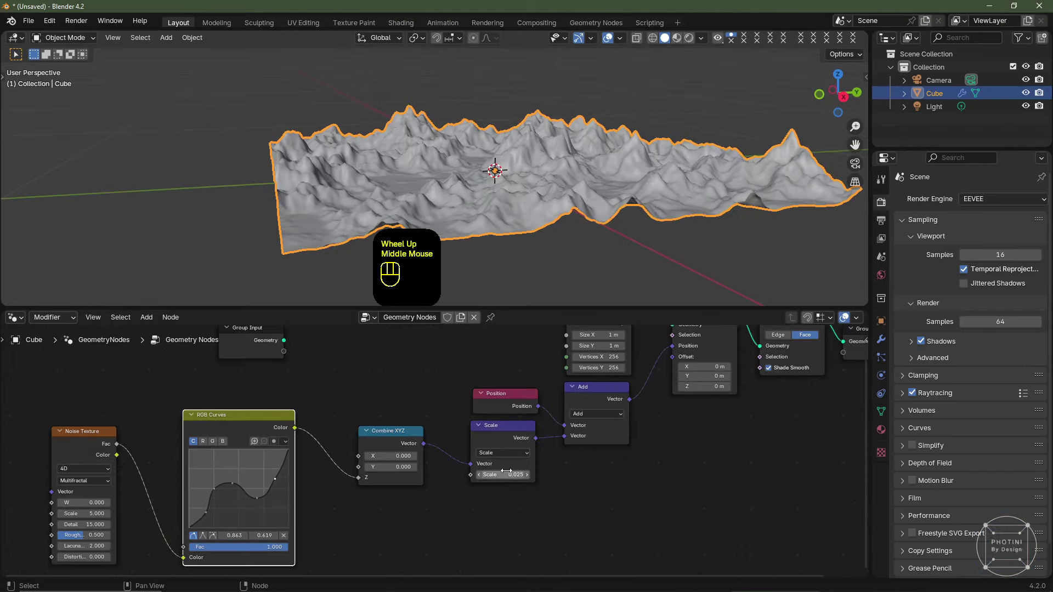
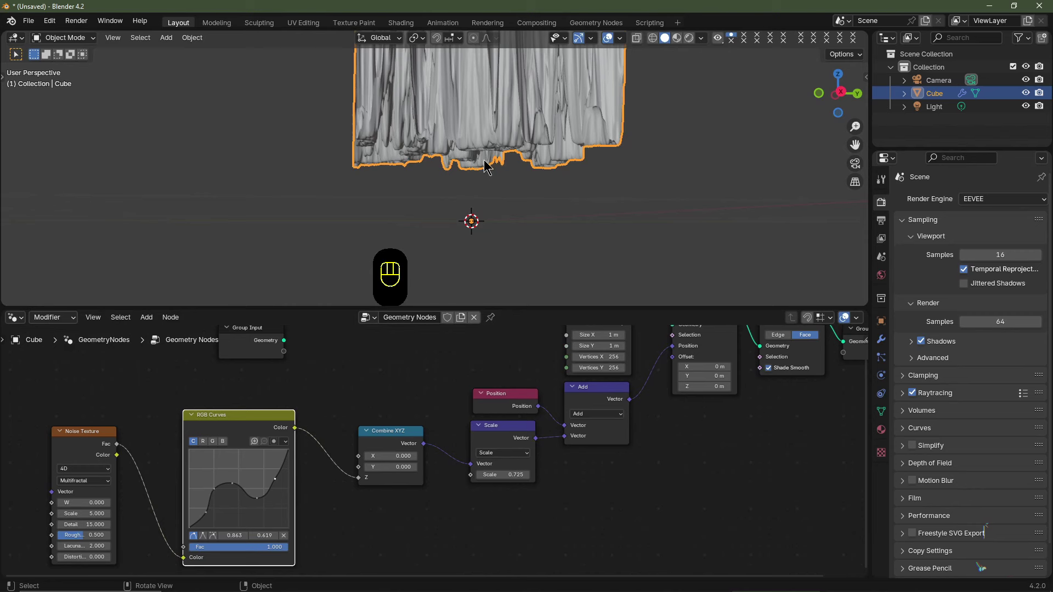
- Duplicate the Add node after Scale and feed a Combine XYZ into its second Vector input
click(611, 399)
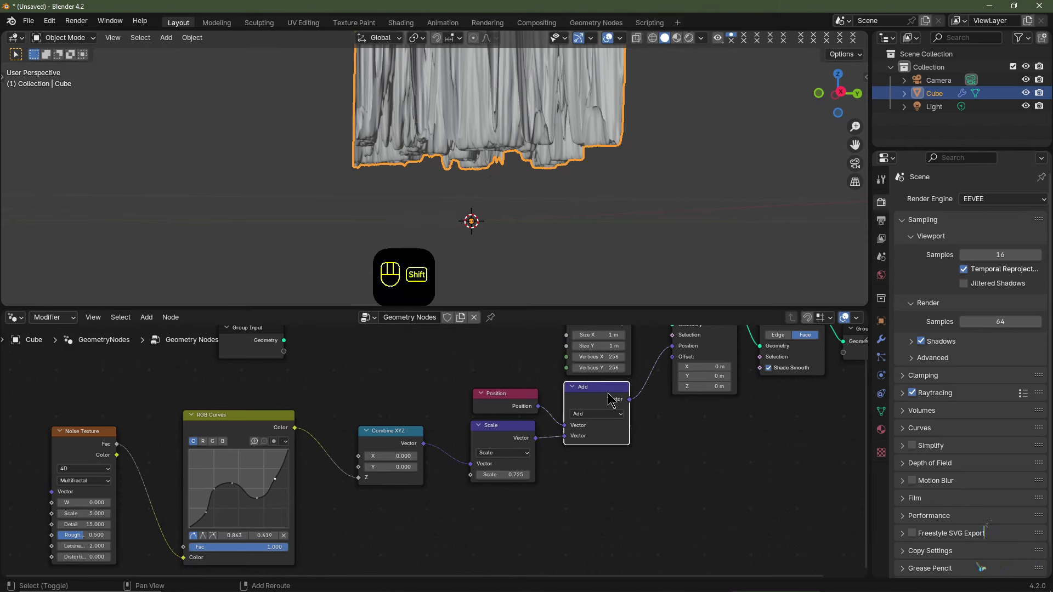
key(shift+d)
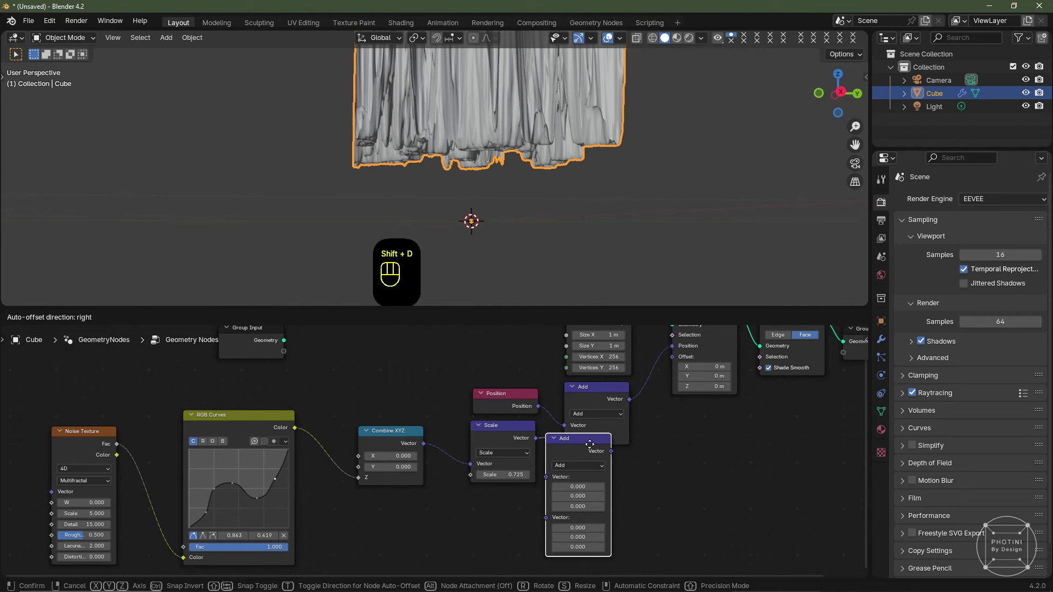
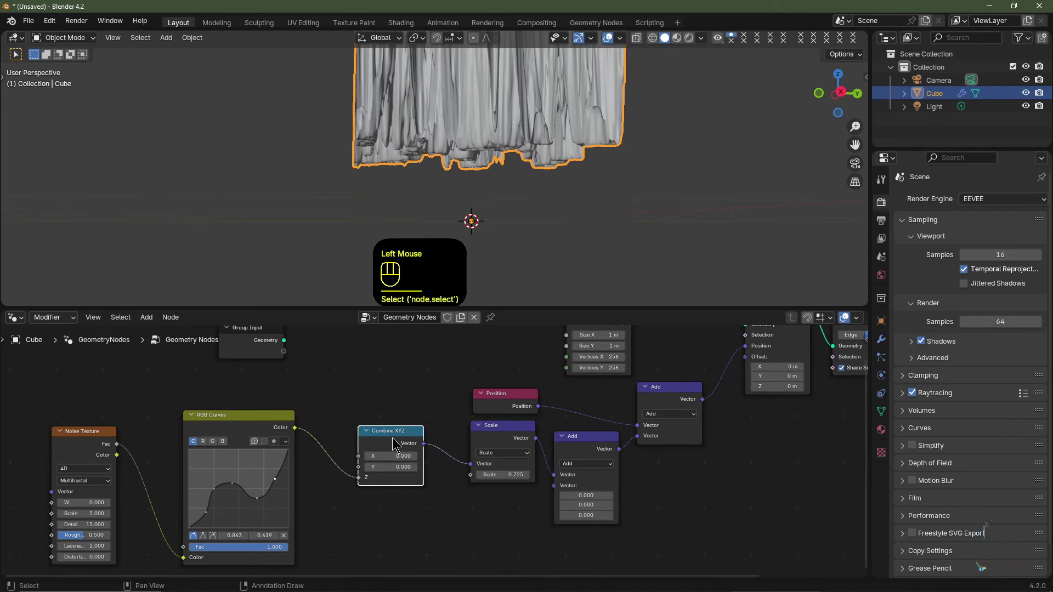
key(shift+d)
click(504, 510)
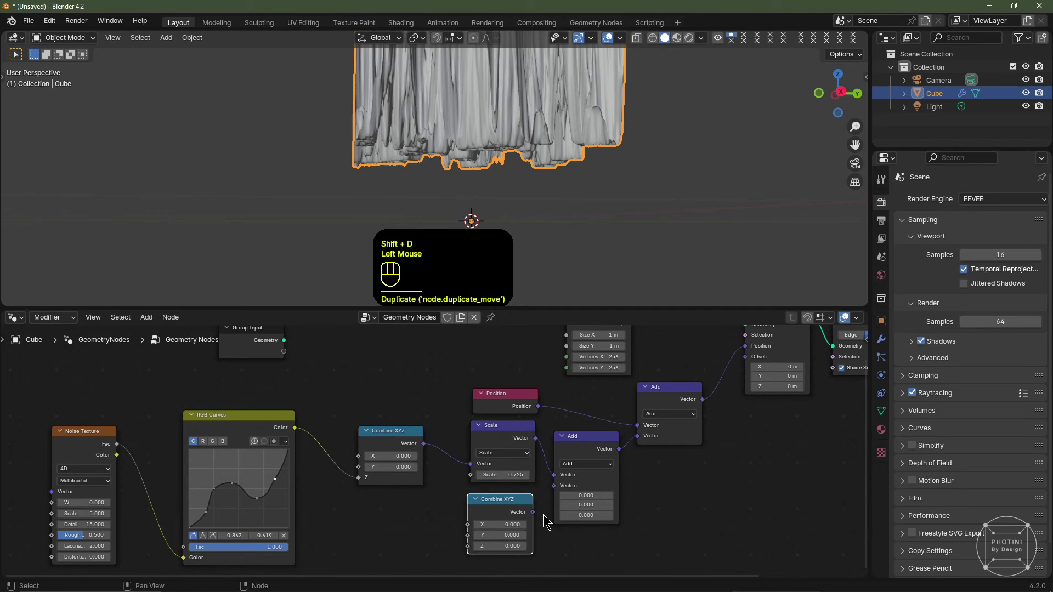
middle_click(473, 492)
drag(458, 478, 476, 455)
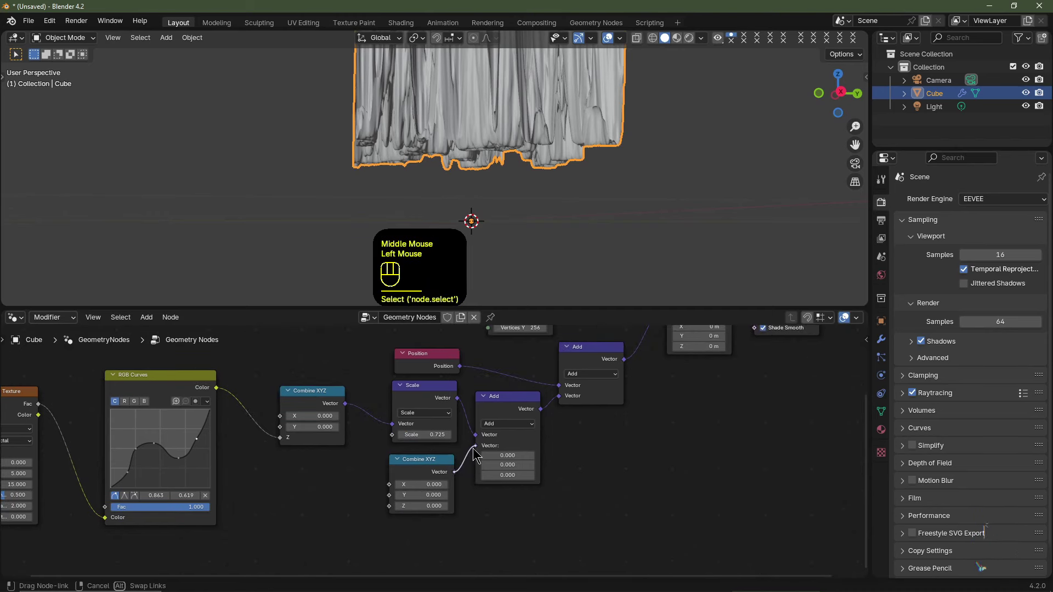
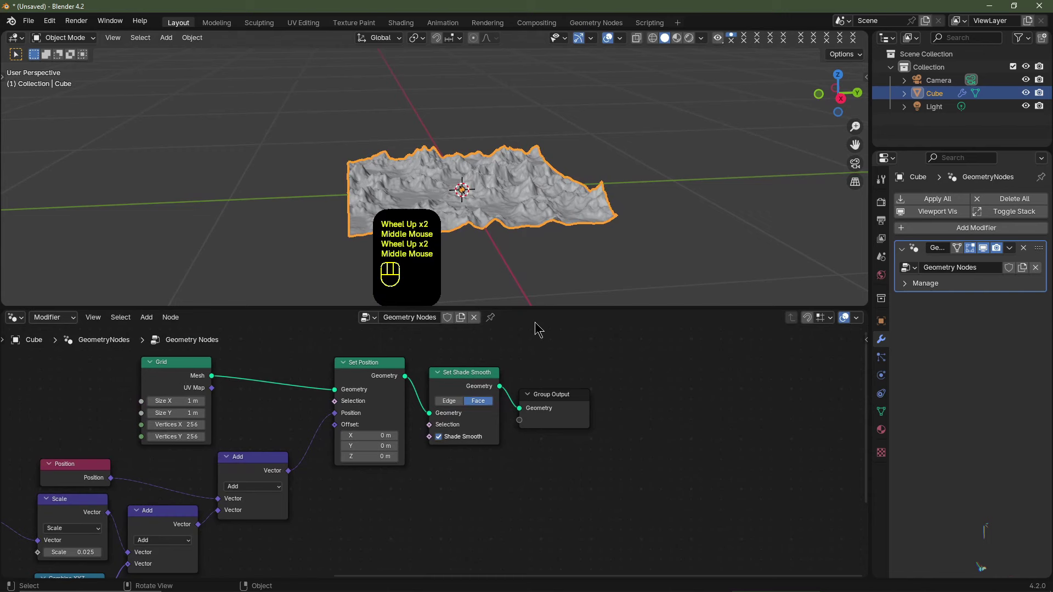
- Insert a Set Material node on the link between Set Shade Smooth and Group Output
key(shift+a)
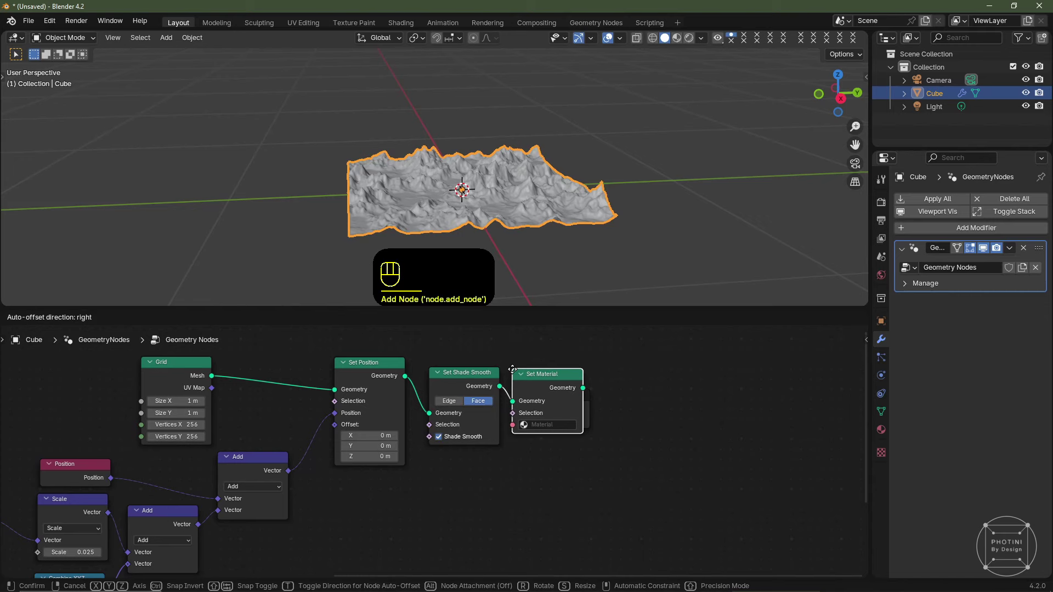
click(513, 377)
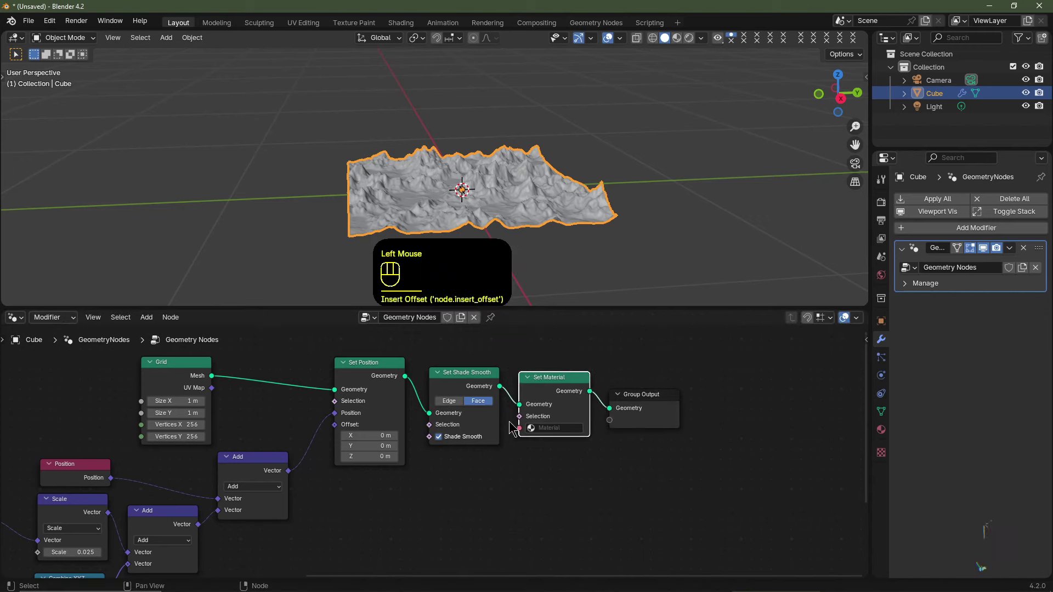
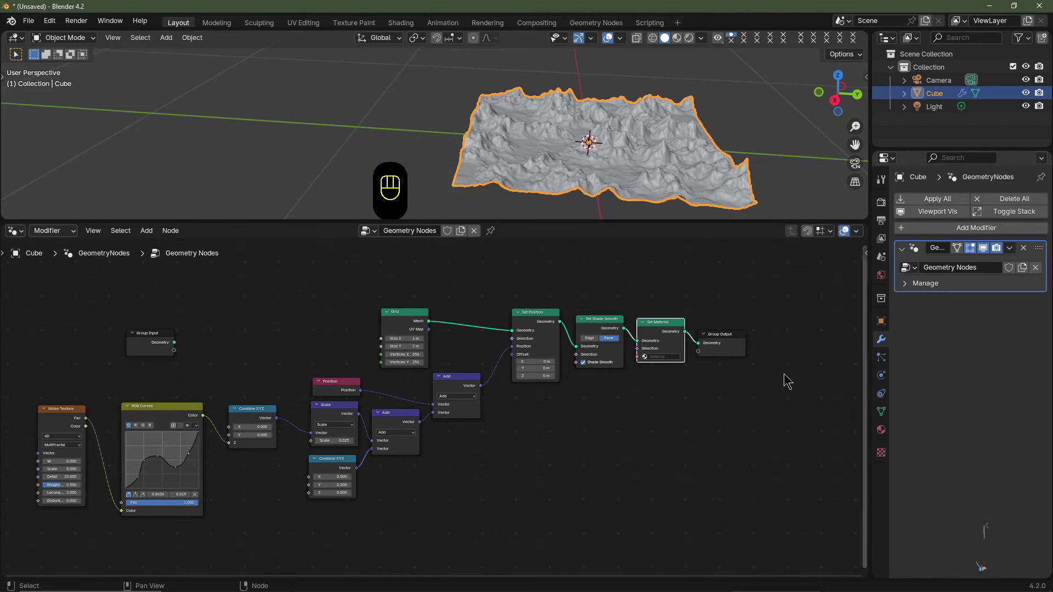
- Expose the Grid's Size X as a group input and drive Size Y from it too
click(101, 338)
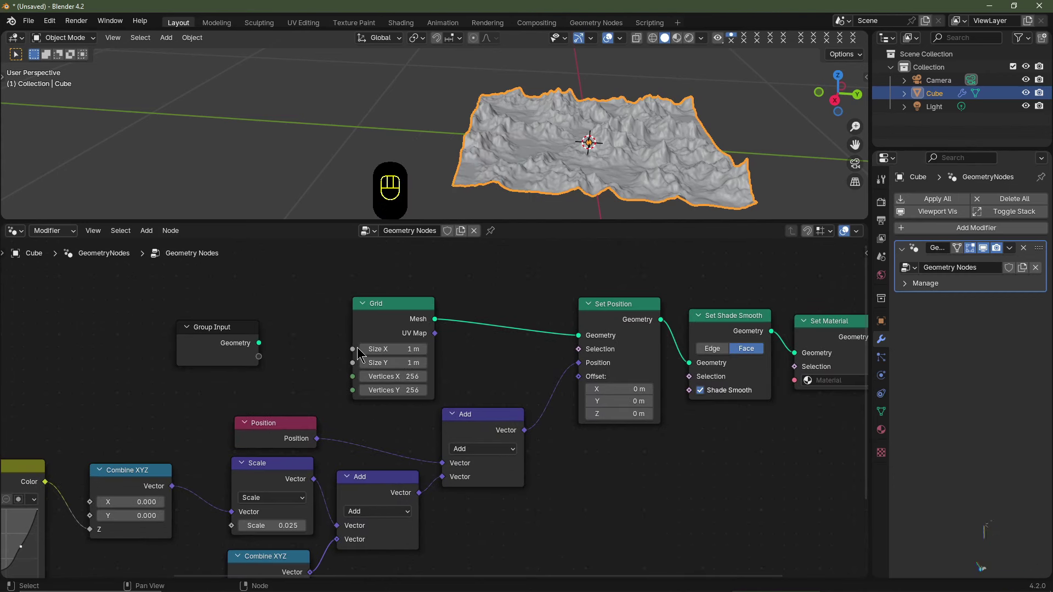
drag(360, 351, 331, 352)
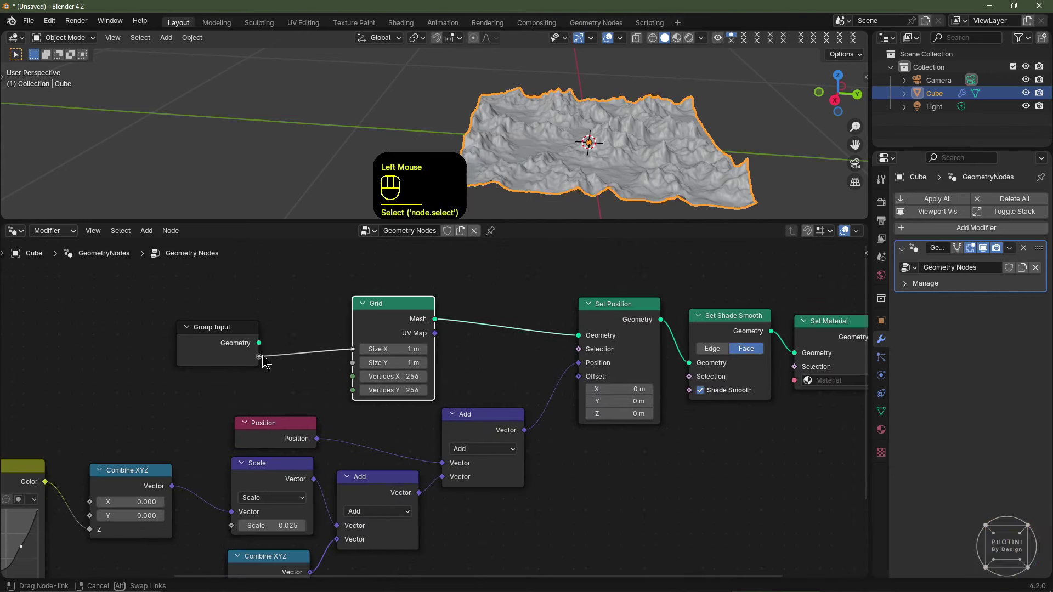
drag(359, 369, 334, 367)
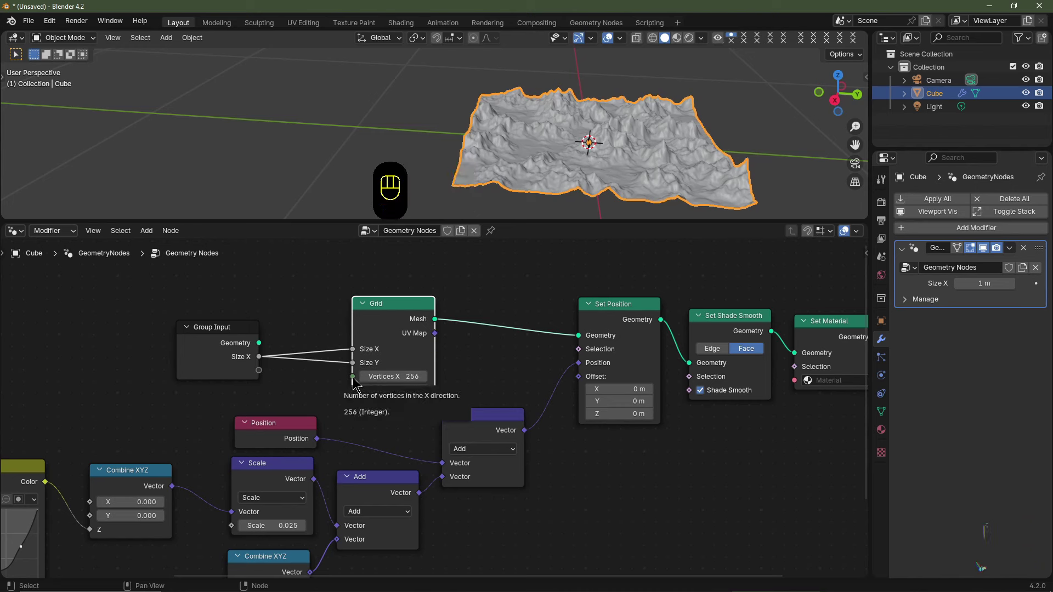
- Expose the Grid's Vertices X as a group input and drive Vertices Y from it too
drag(357, 383, 322, 379)
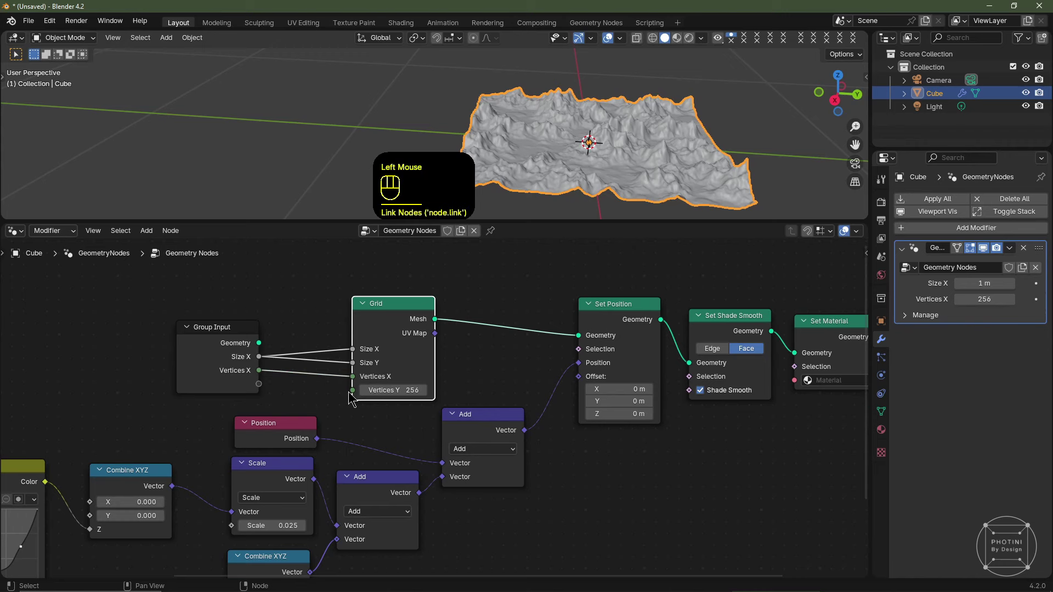
drag(358, 395, 329, 393)
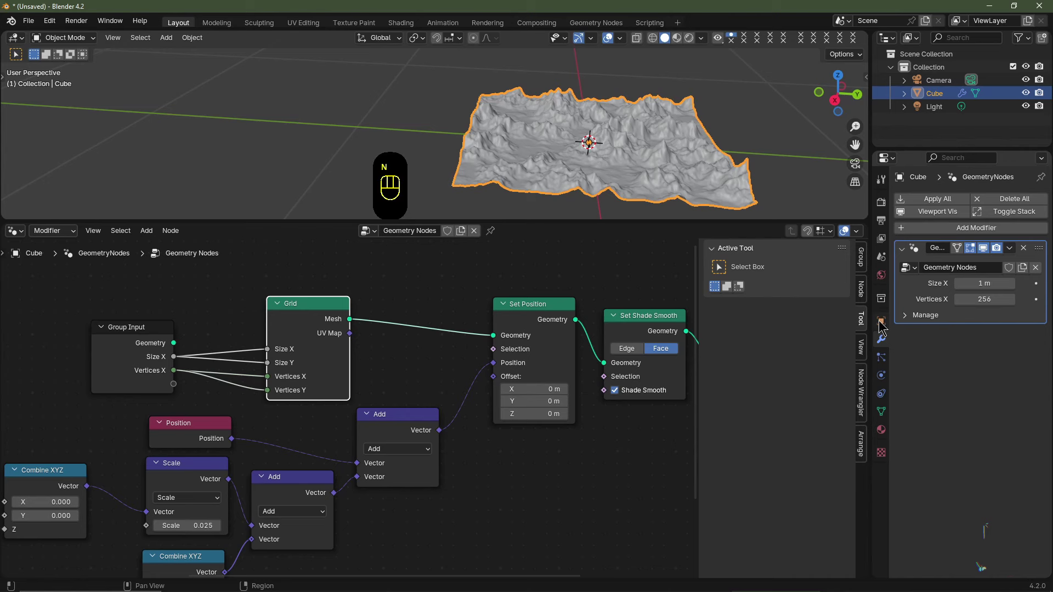
- Rename the Size X and Vertices X inputs to Landscape Size and Vertices Count
click(864, 263)
click(758, 423)
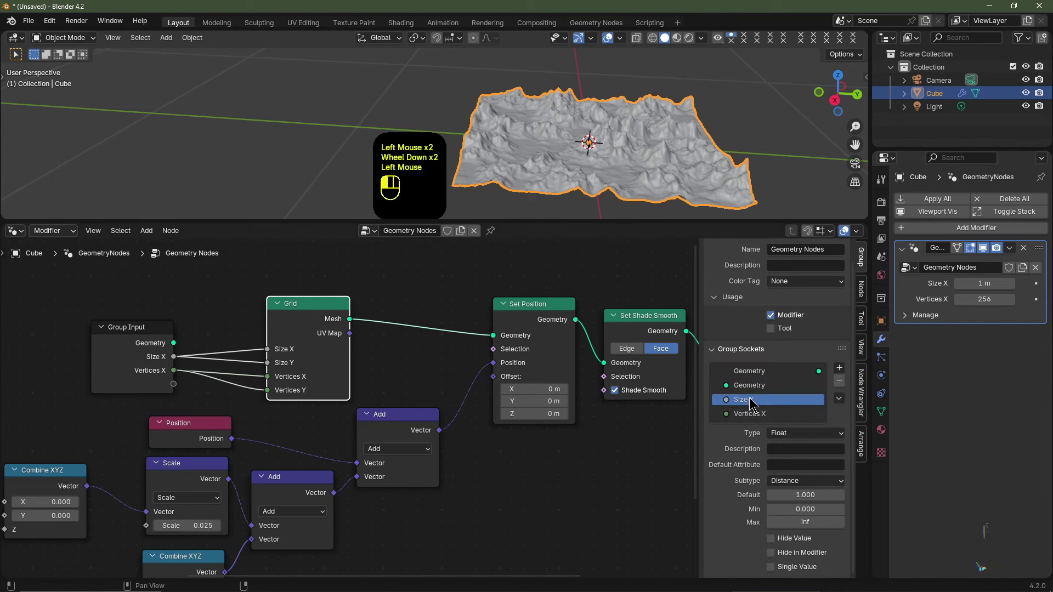
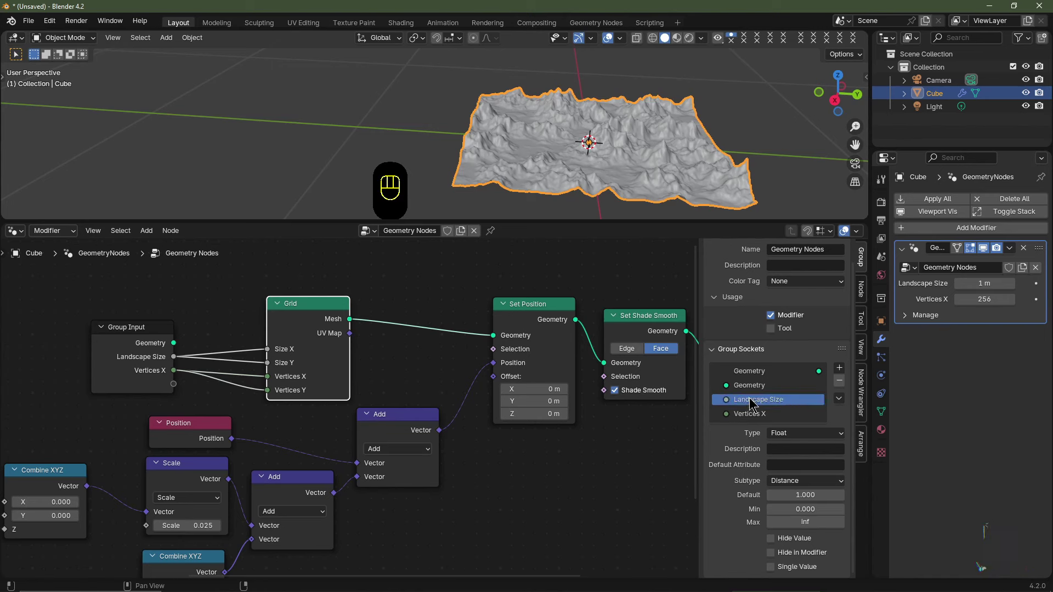
click(757, 418)
drag(757, 419, 778, 418)
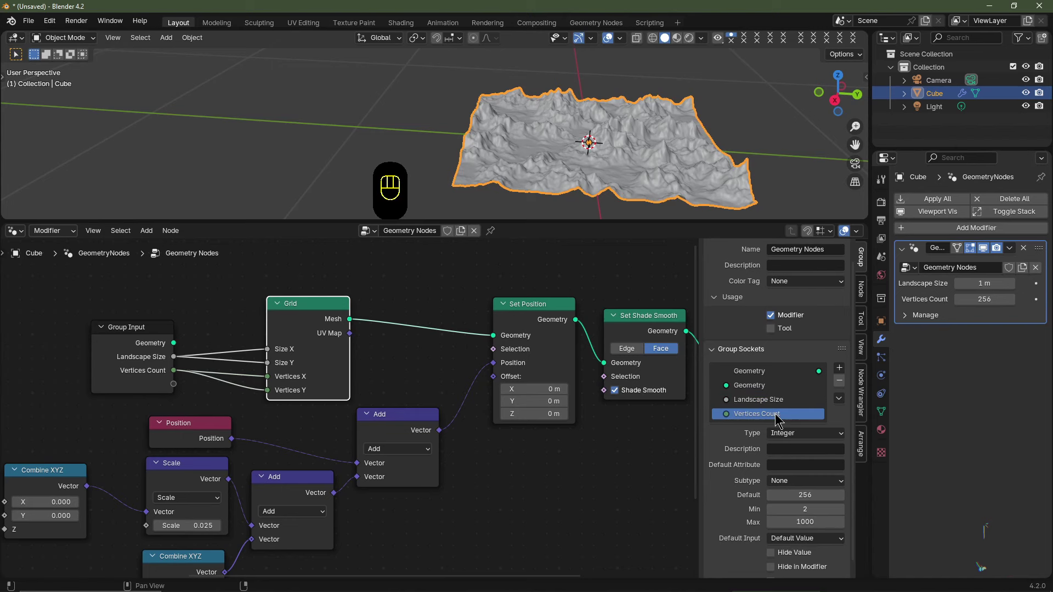
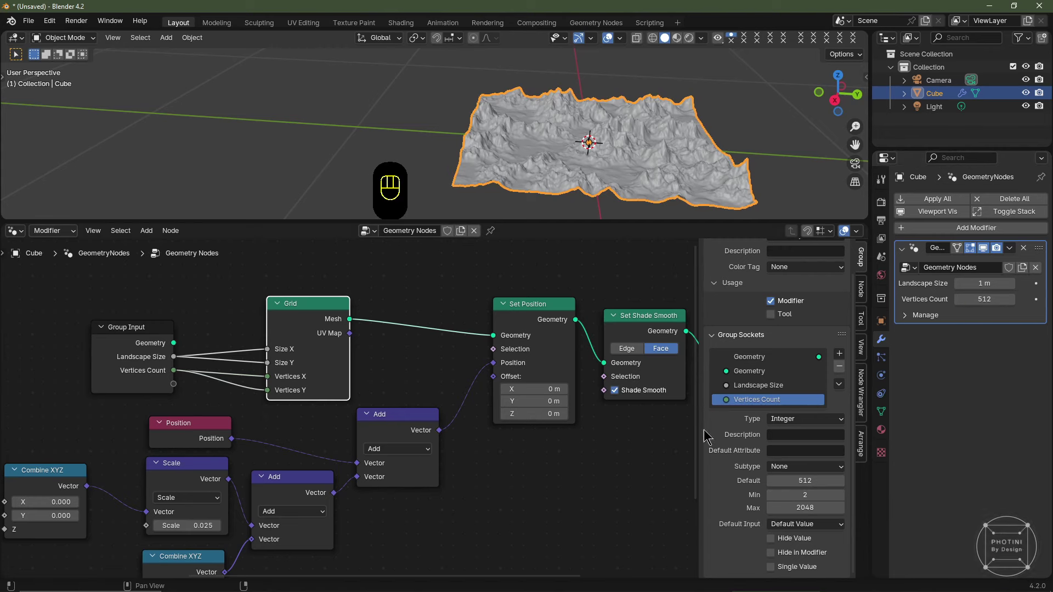
- Expose the Noise Texture's W, Scale, Detail, Roughness, Lacunarity and Distortion as group inputs
click(404, 348)
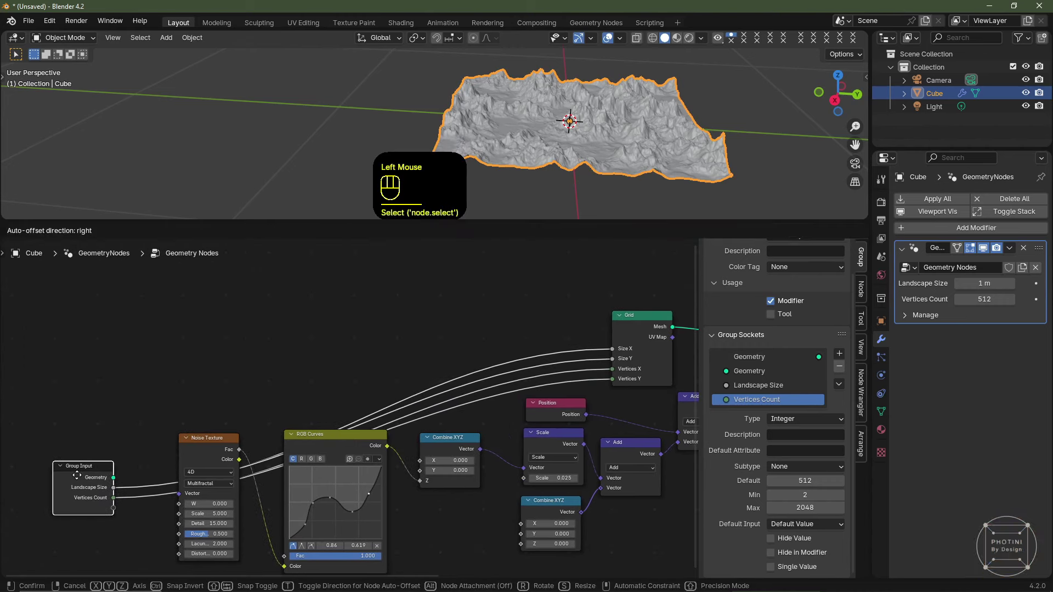
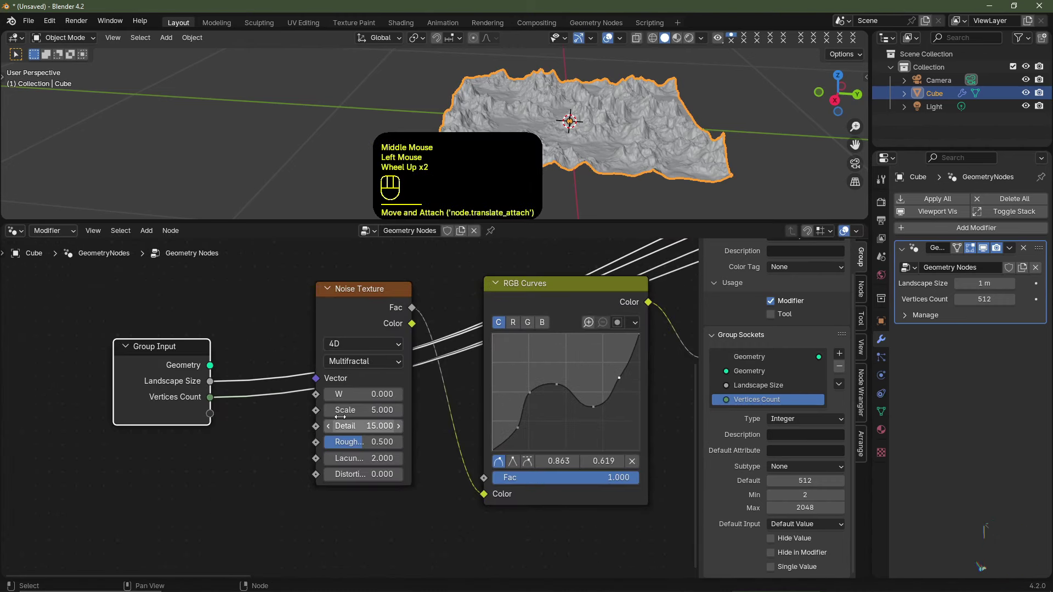
drag(320, 397, 280, 416)
drag(319, 417, 283, 430)
drag(311, 433, 315, 456)
drag(314, 451, 317, 467)
drag(309, 468, 328, 478)
drag(322, 479, 267, 483)
- Rename the new sockets Noise W Factor, Noise Roughness, Noise Lacunarity and Noise Distortion
click(167, 390)
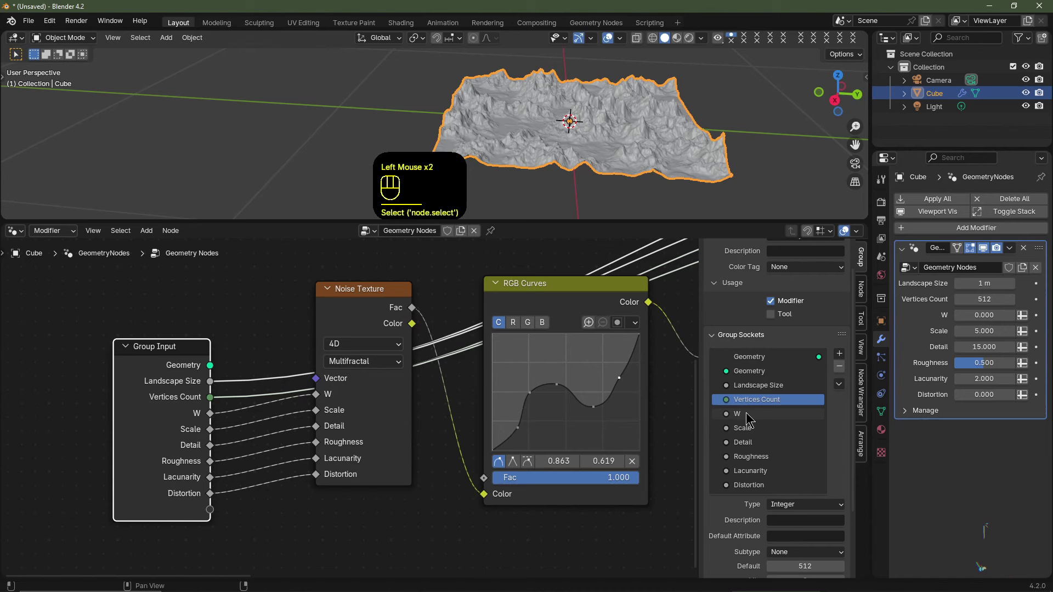
click(748, 417)
drag(748, 417, 749, 419)
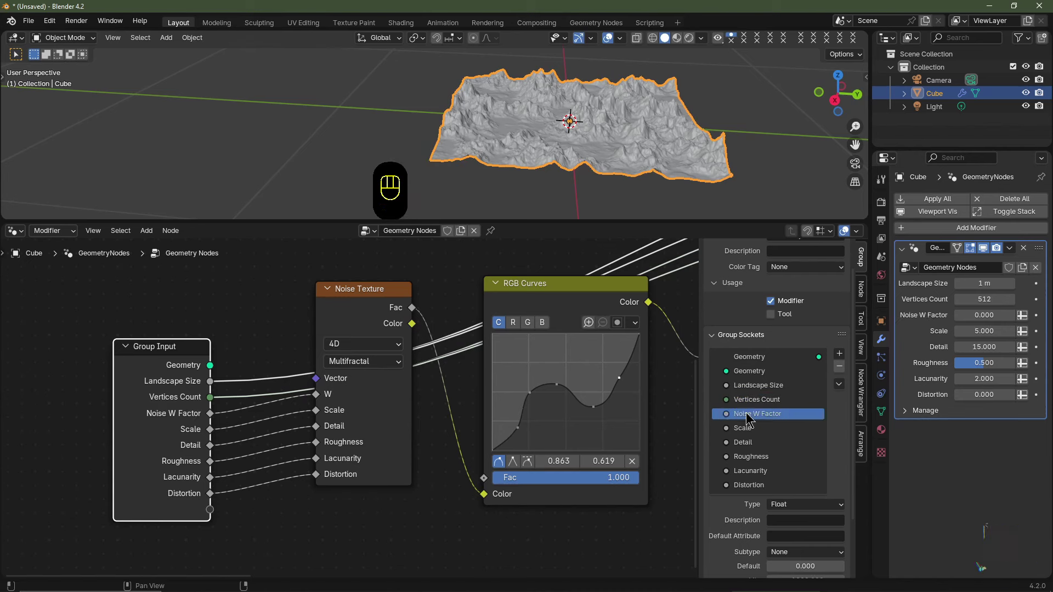
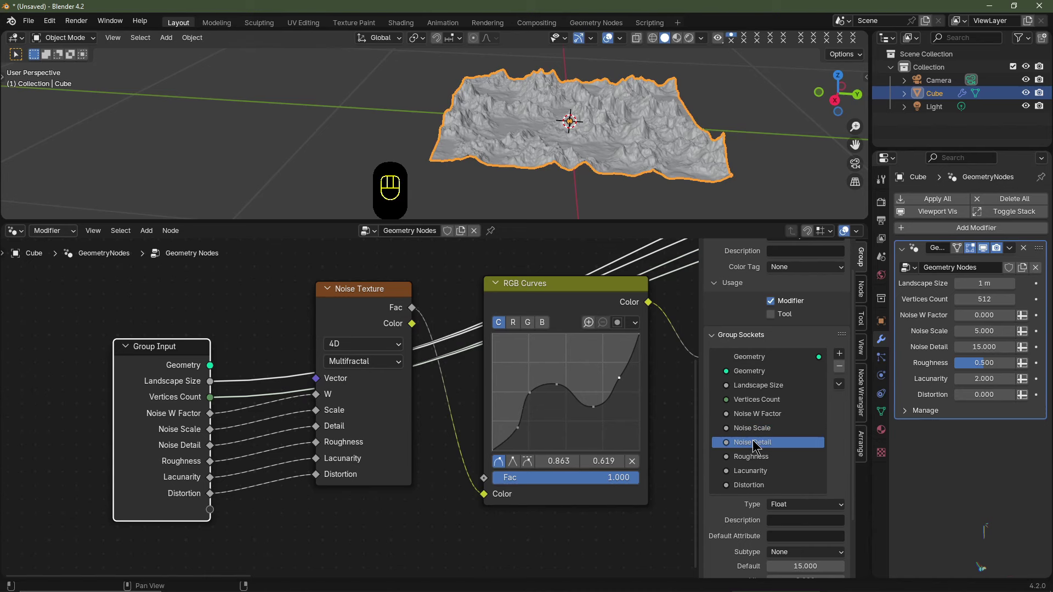
click(774, 461)
drag(773, 462, 773, 459)
click(768, 472)
drag(768, 473, 769, 475)
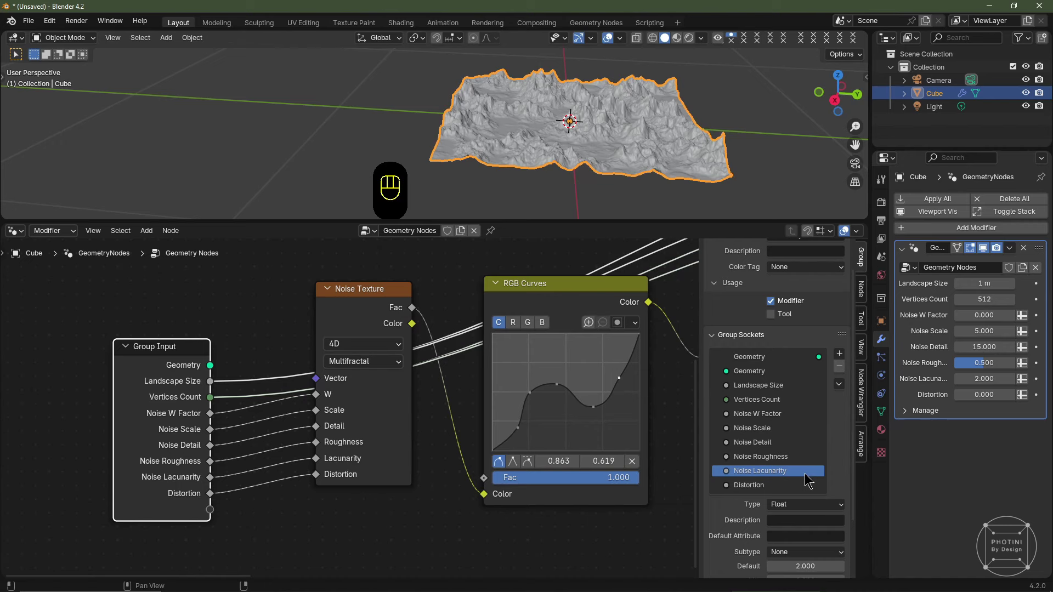
click(772, 490)
drag(772, 490, 772, 493)
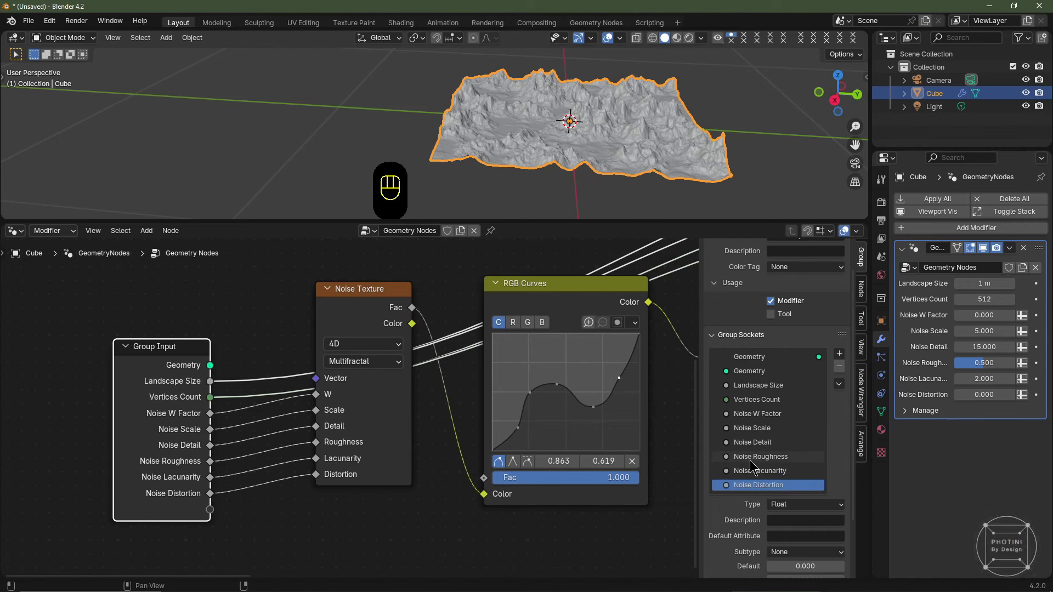
middle_click(394, 505)
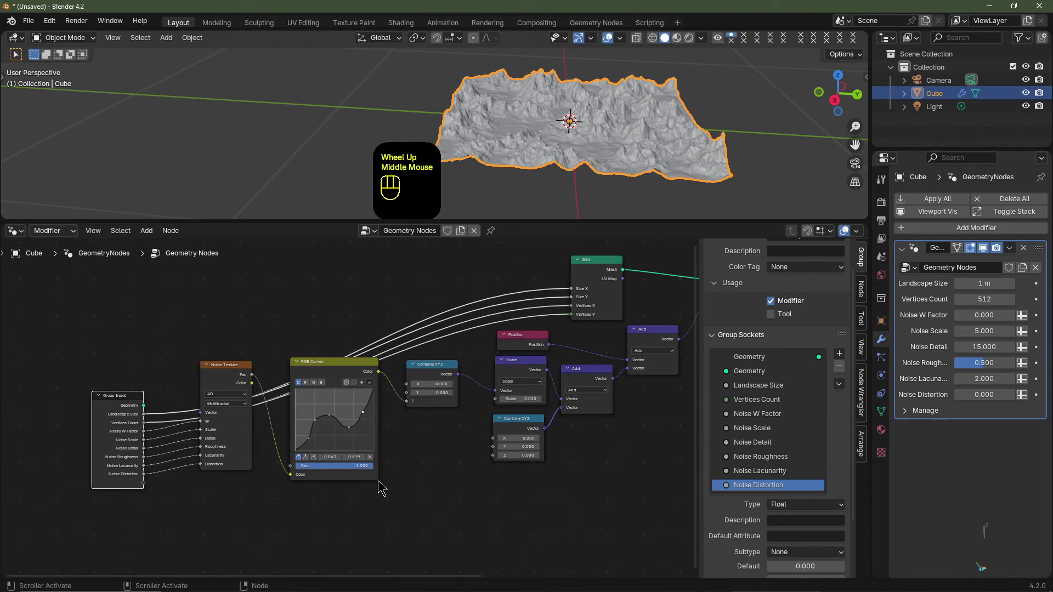
- Expose the Scale node's factor as a Noise Magnitude input set to 0.025
click(503, 362)
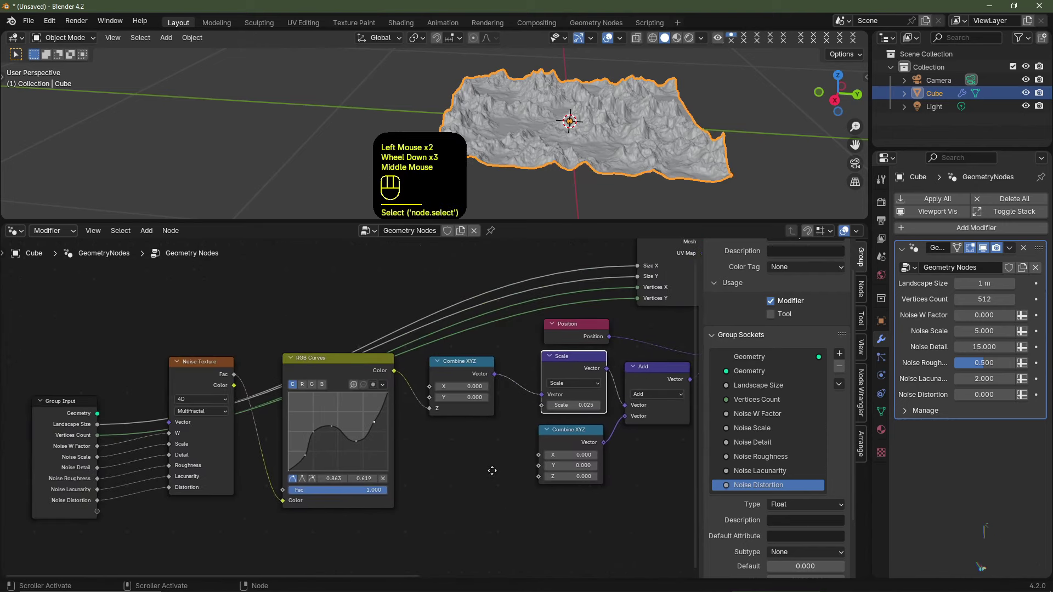
drag(560, 405, 489, 442)
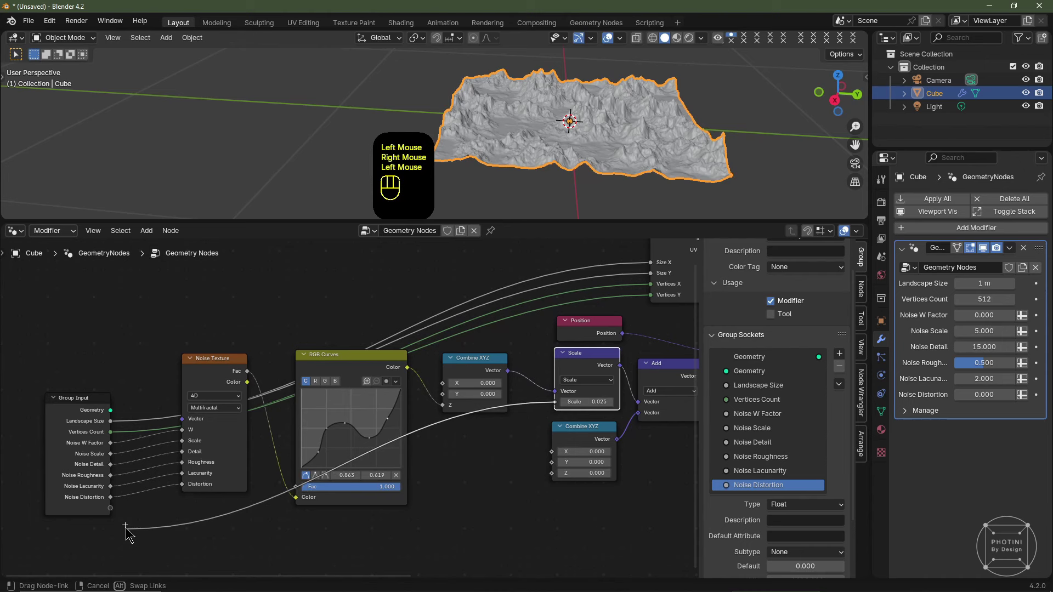
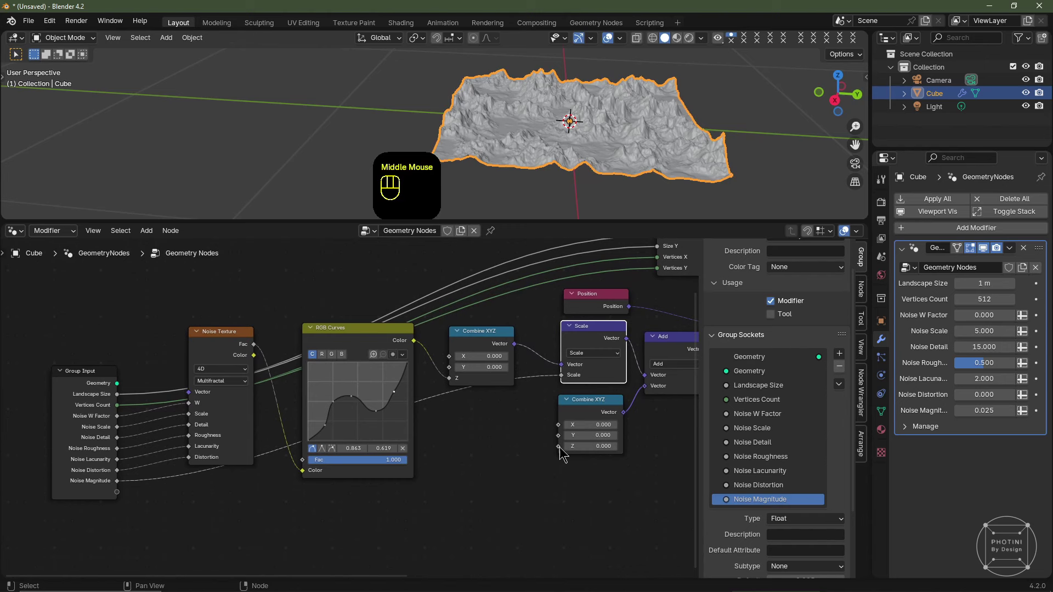
- Expose the Combine XYZ Z value as a Magnitude Z Offset input at 0.000
click(562, 451)
click(559, 451)
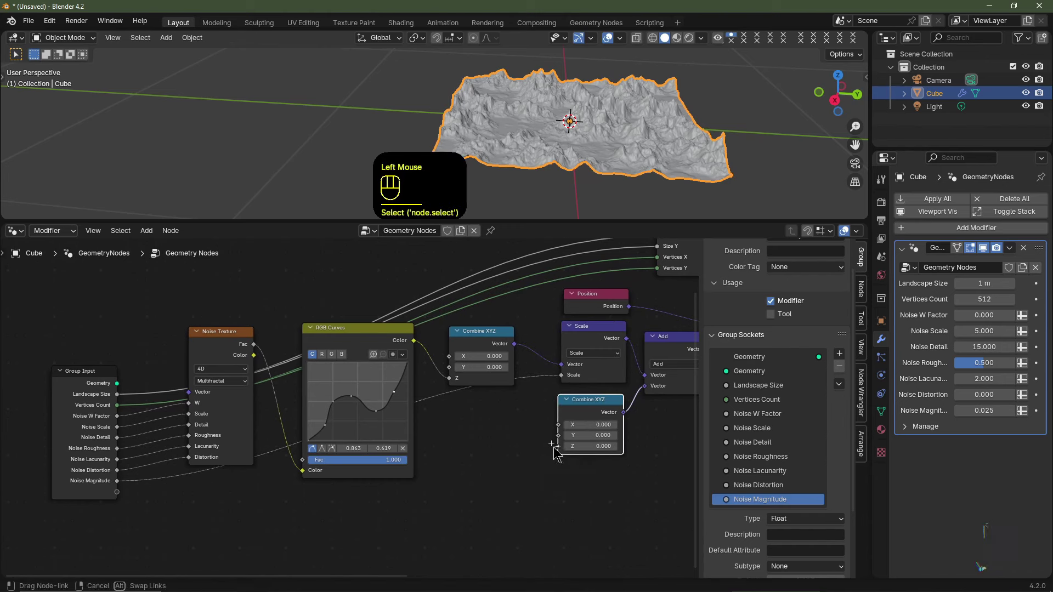
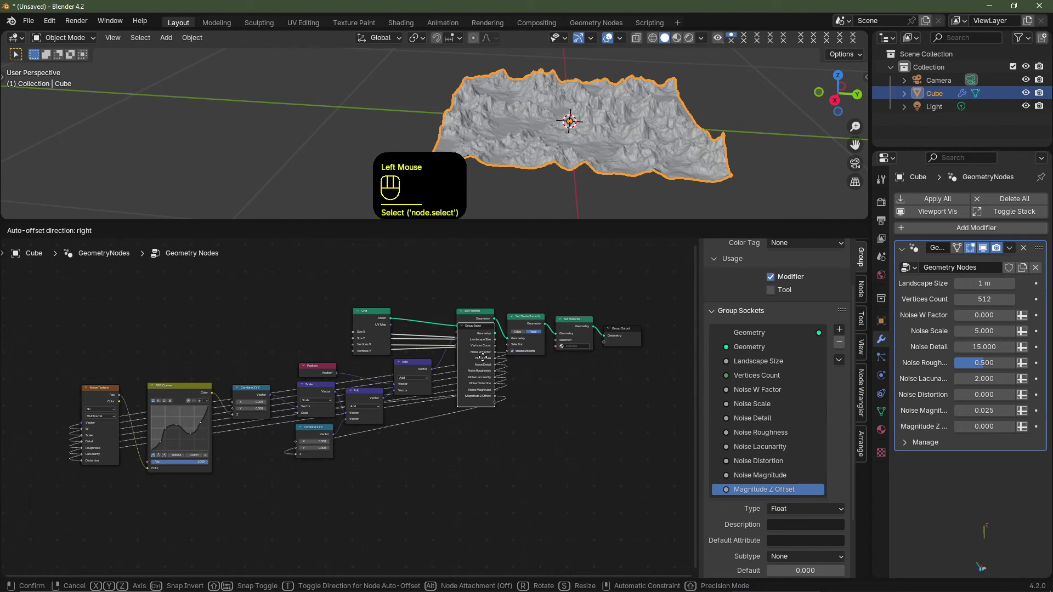
- Insert the smoothing and Set Material nodes into the output geometry line
drag(478, 329, 451, 342)
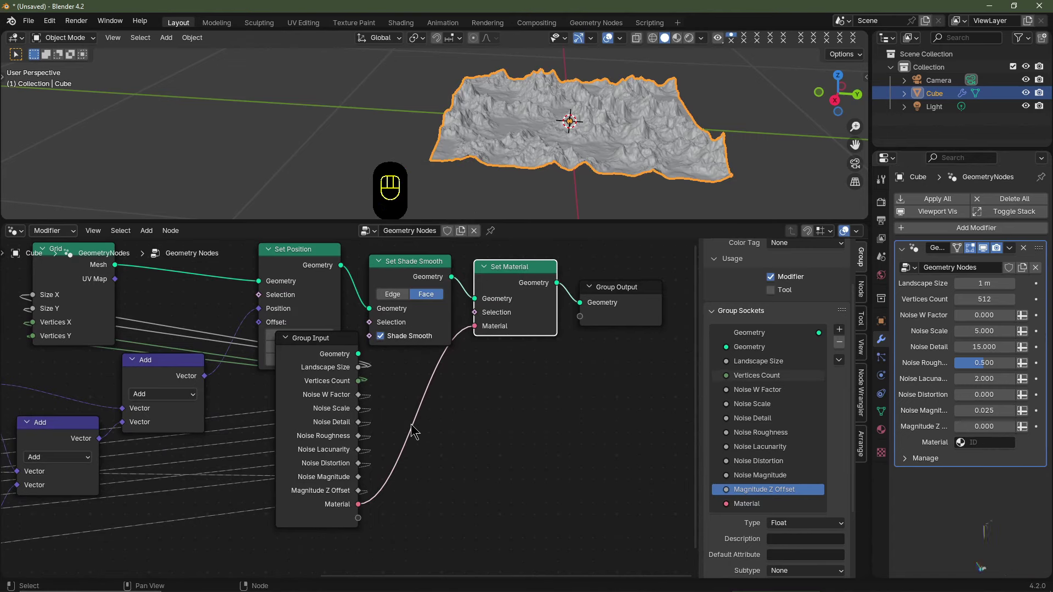
middle_click(396, 423)
- Expose the Material as a group input and rename the node group 'Like And Subscribe'
click(480, 401)
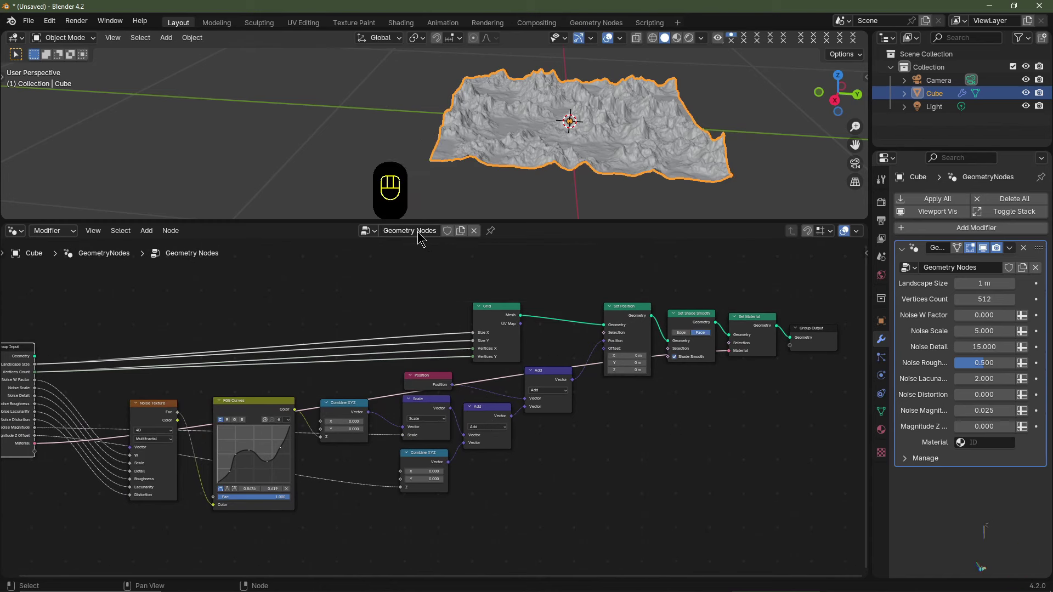
drag(420, 236, 421, 236)
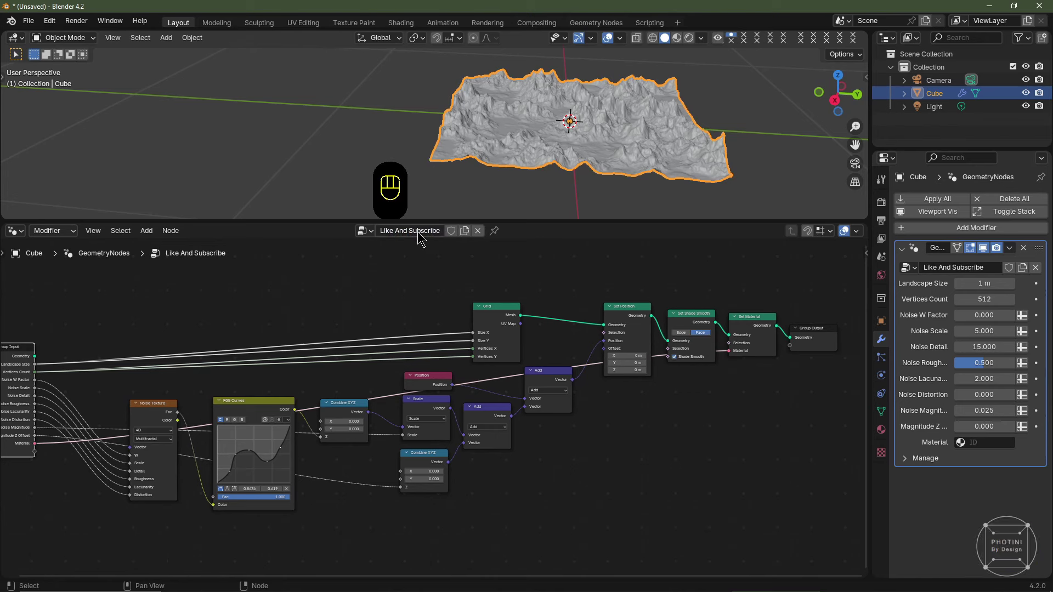
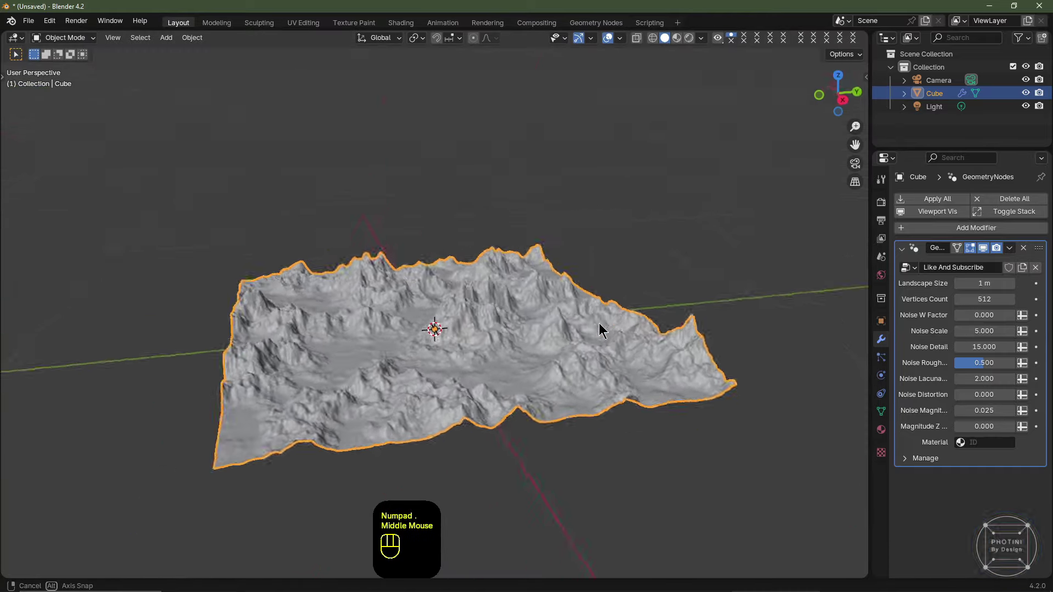
- Orbit and zoom around the landscape while previewing Noise Scale, Roughness and Magnitude changes
middle_click(583, 381)
scroll(up, 3)
middle_click(577, 381)
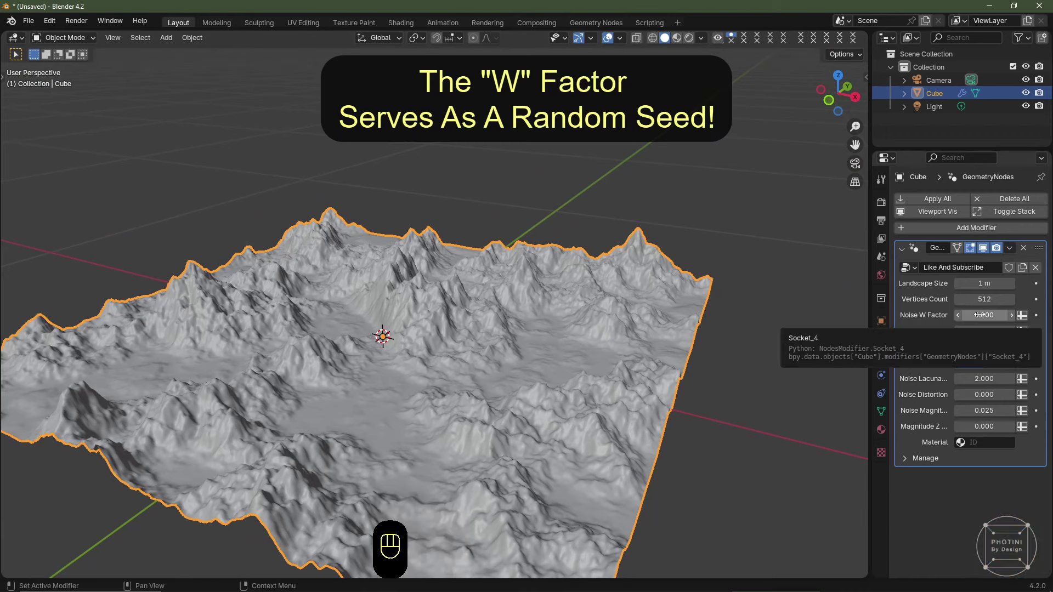
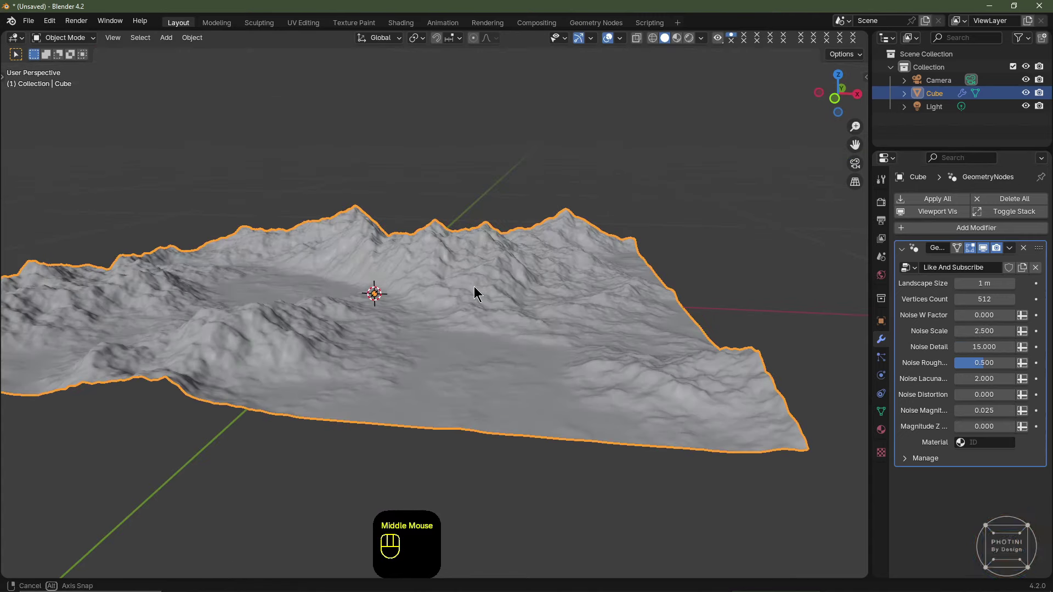
scroll(up, 3)
middle_click(405, 285)
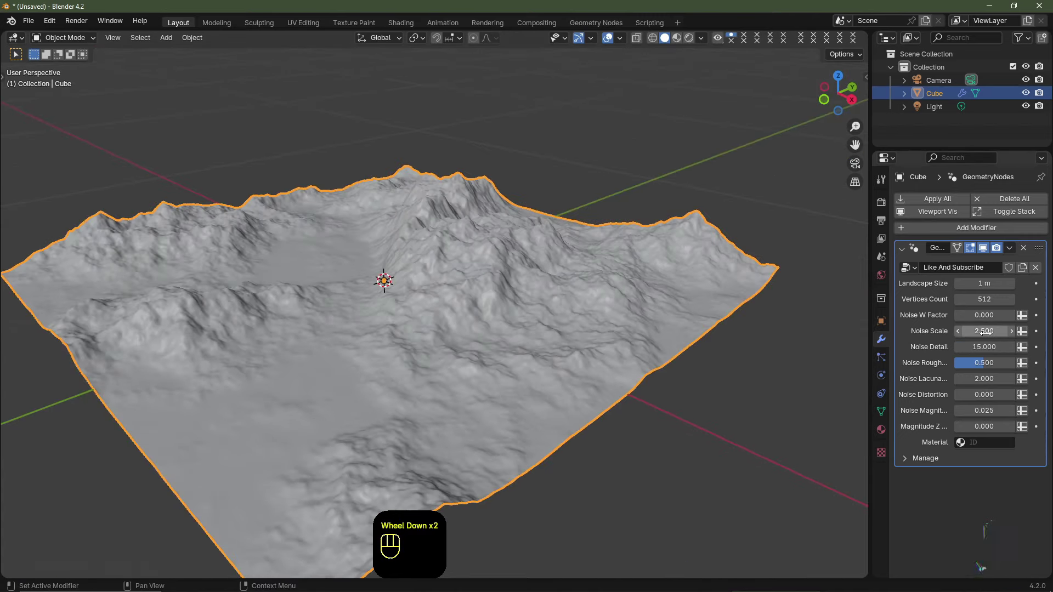
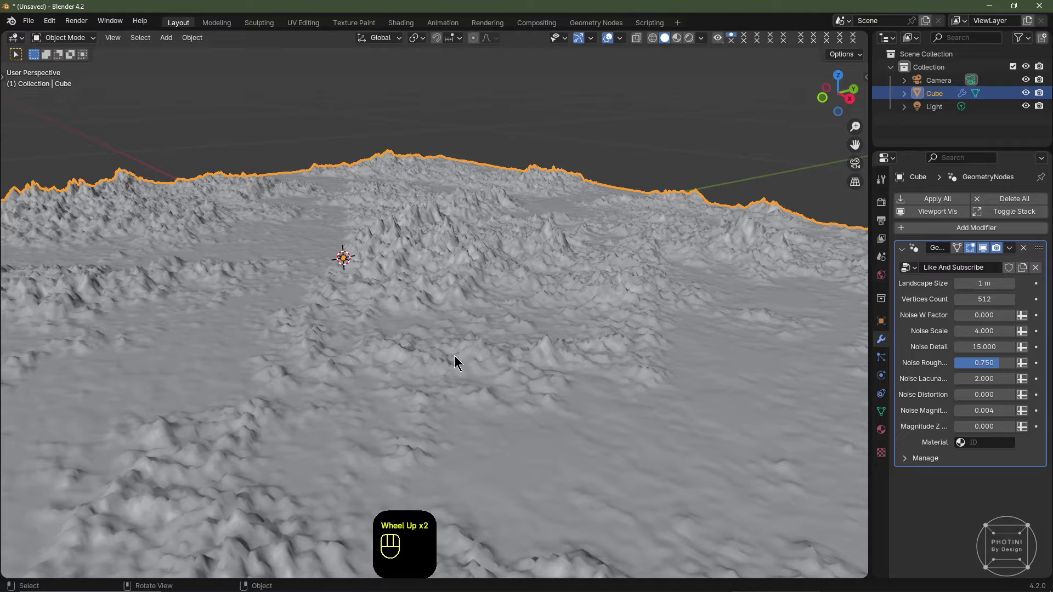
middle_click(457, 365)
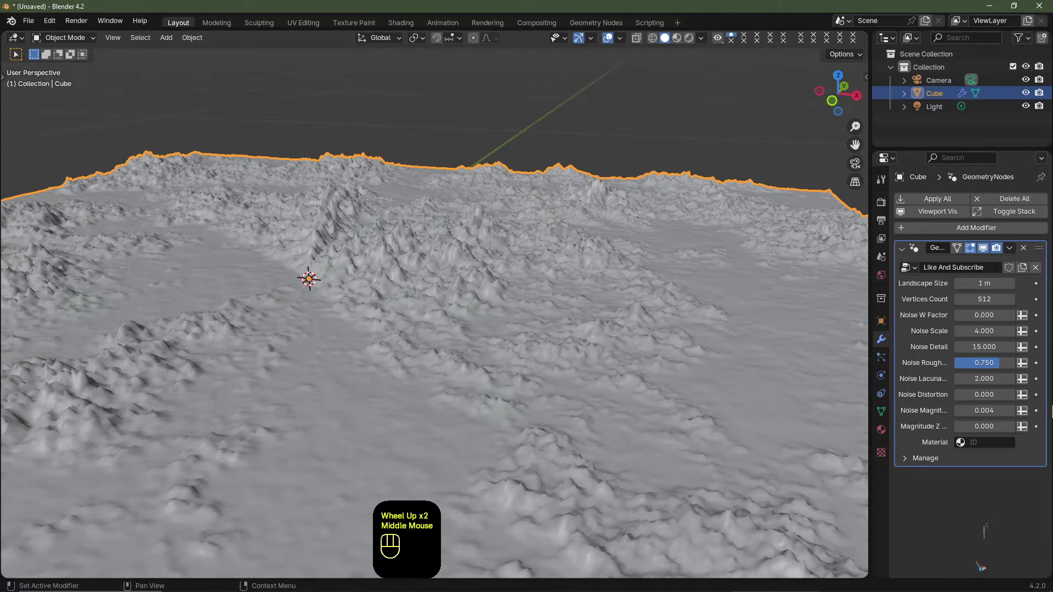
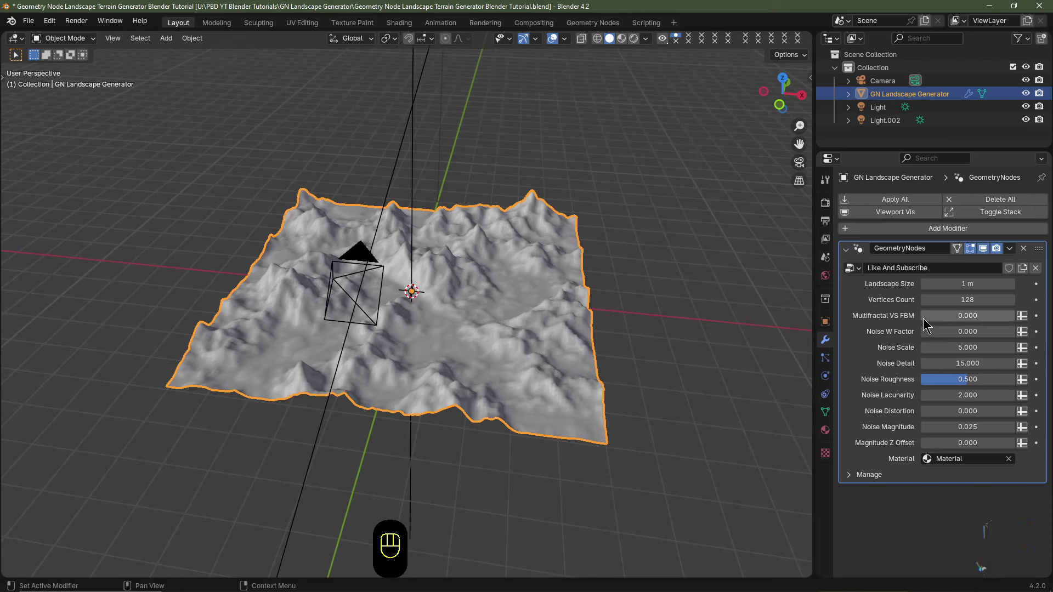
- Try the noise fully as fBM, undo back to Noise Roughness 0.500, and orbit the mountains
click(930, 323)
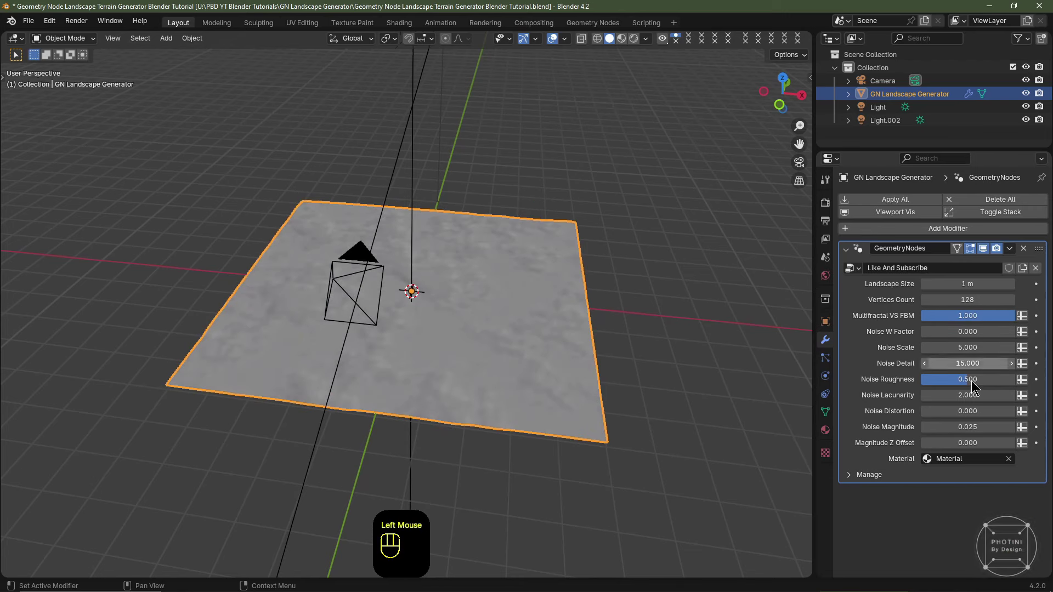
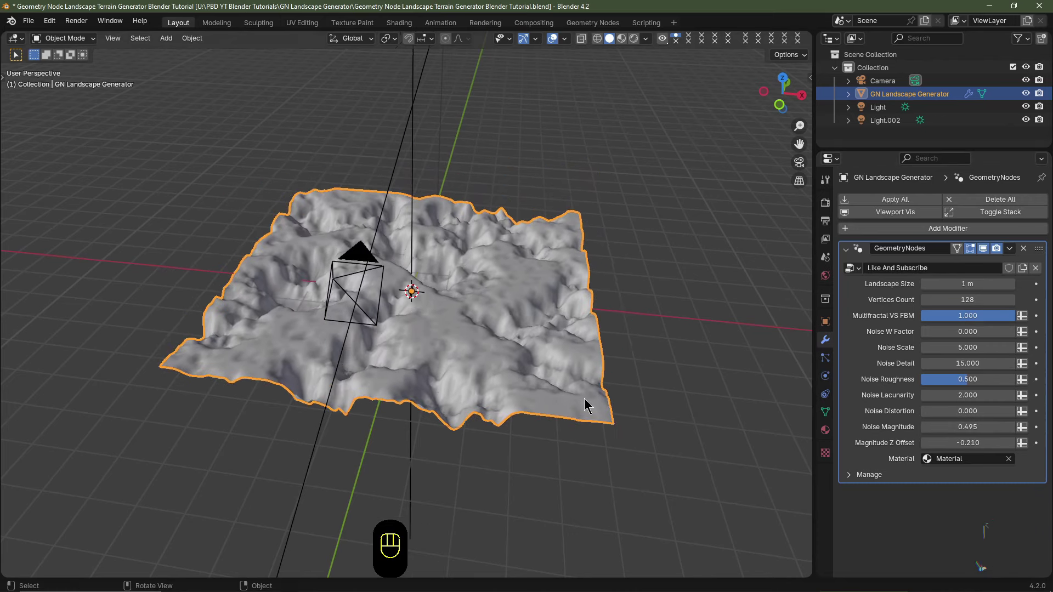
key(ctrl+z)
key(ctrl+z)
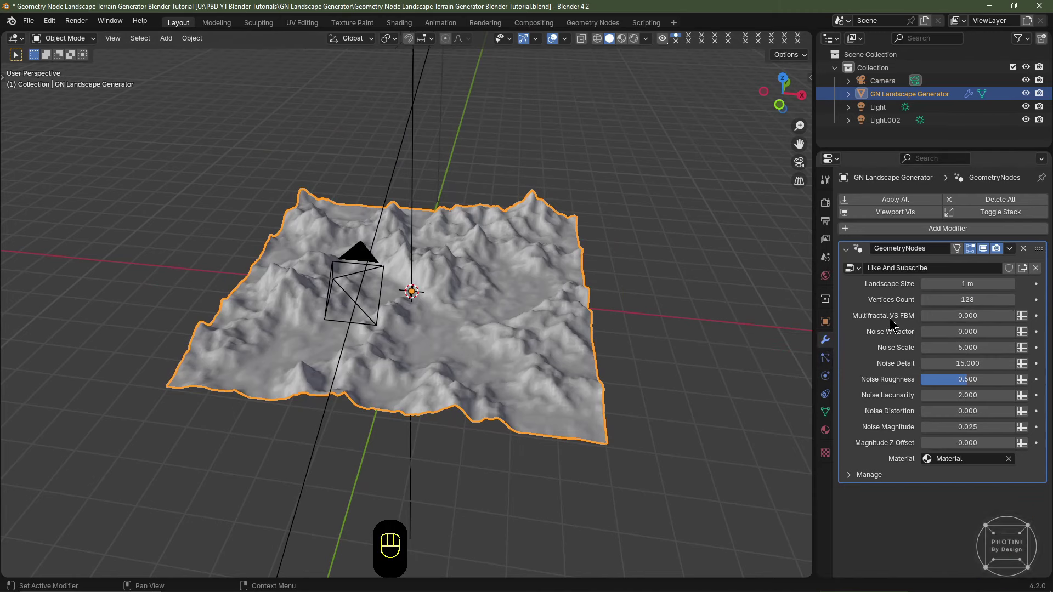
drag(554, 342, 595, 343)
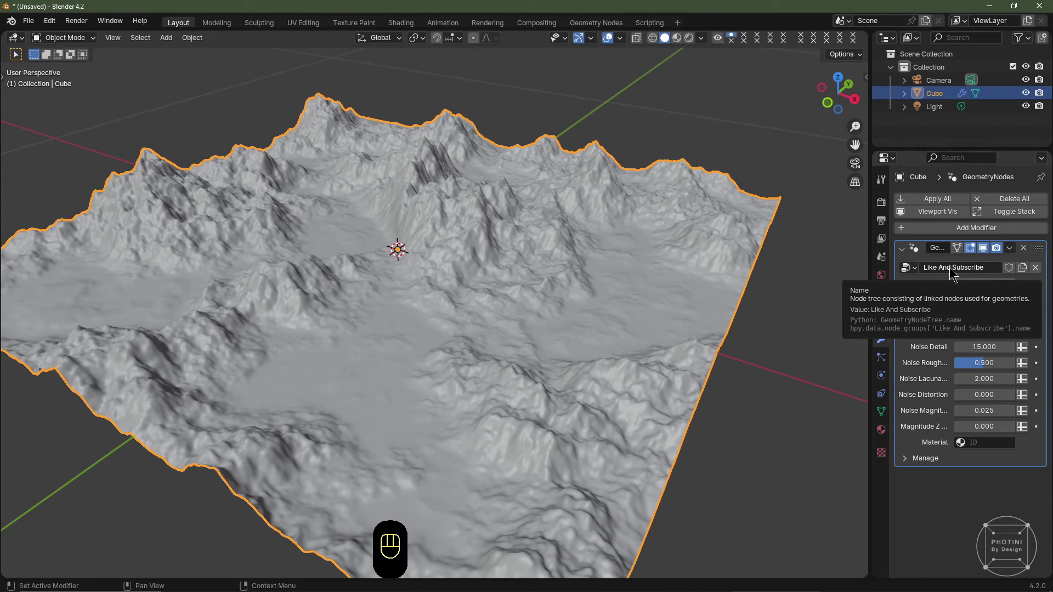
drag(946, 273, 426, 298)
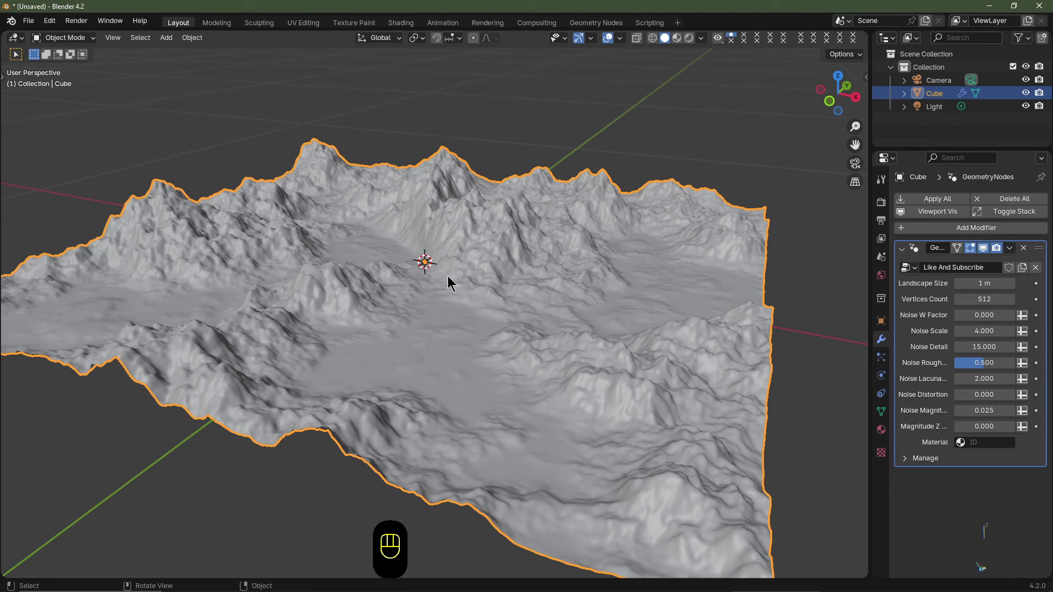
scroll(up, 3)
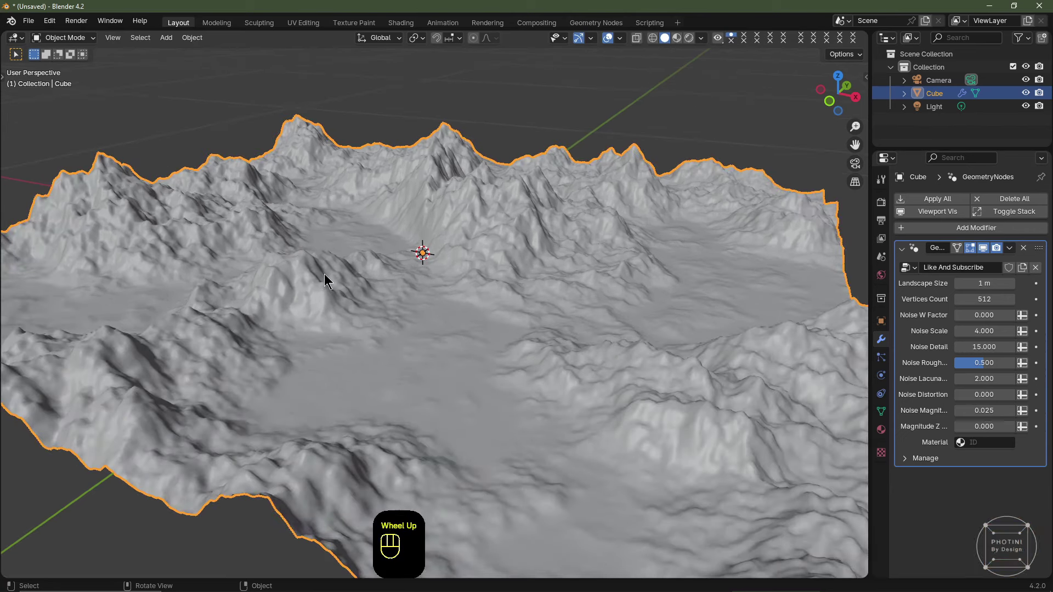